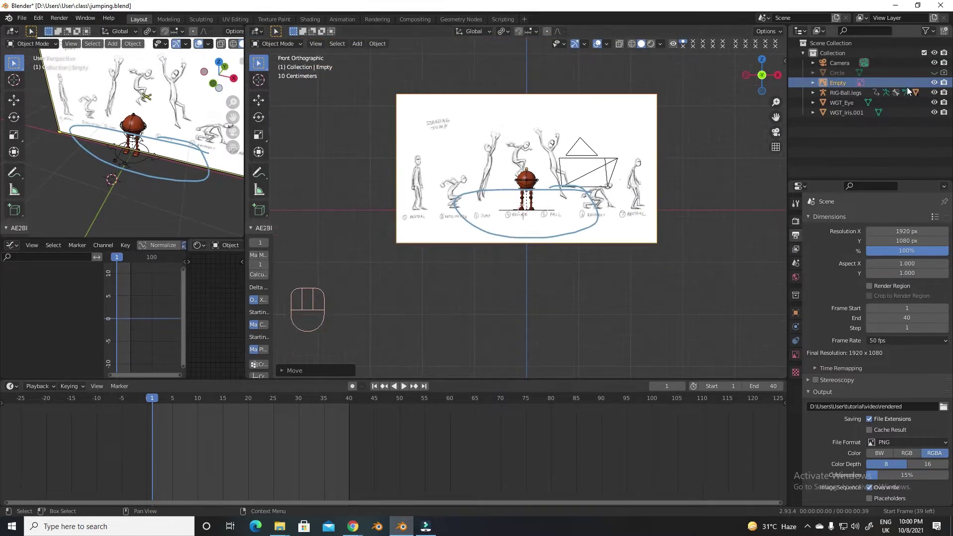
Enable the Selectable filter in the Outliner and frame the ball rig over the jump sketch.
left_click_drag(932, 36, 878, 66)
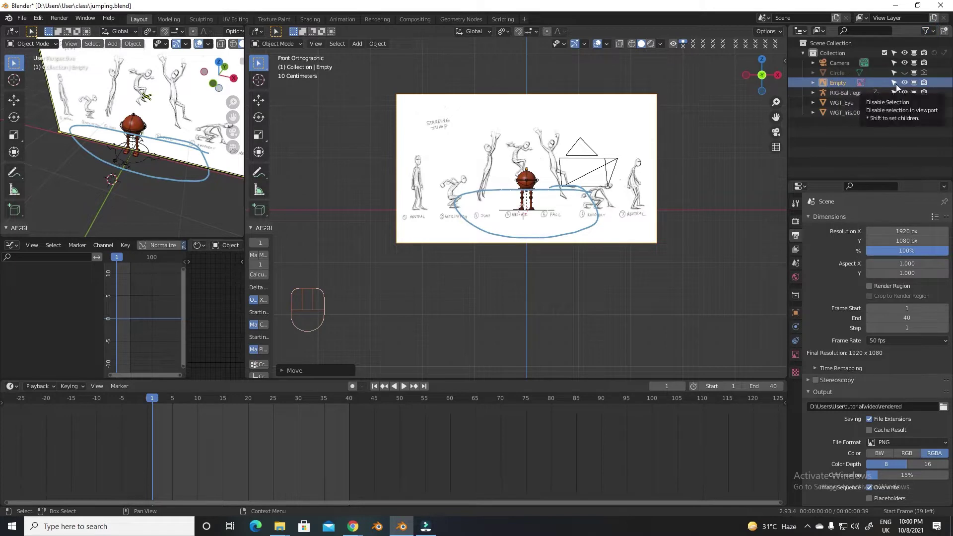
left_click(899, 88)
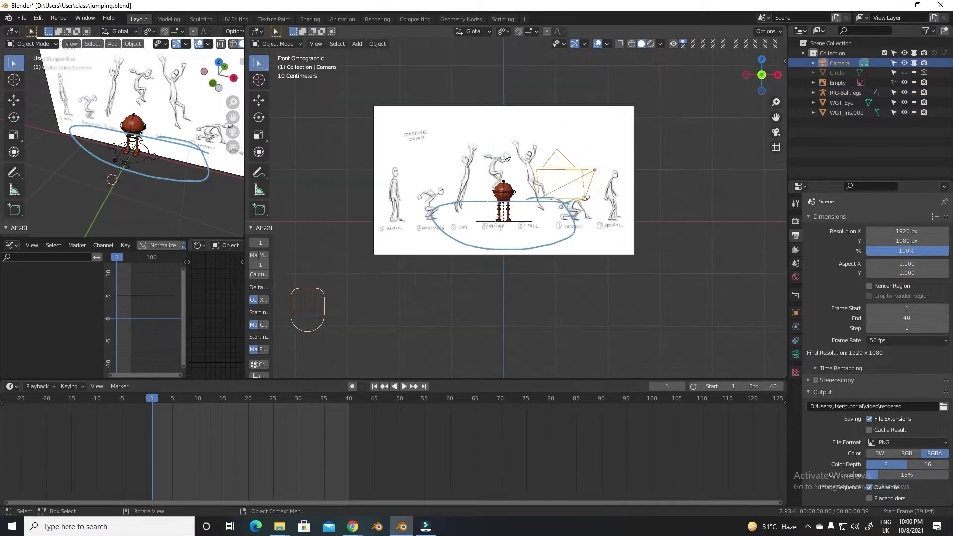
left_click(580, 171)
left_click(508, 151)
key("g")
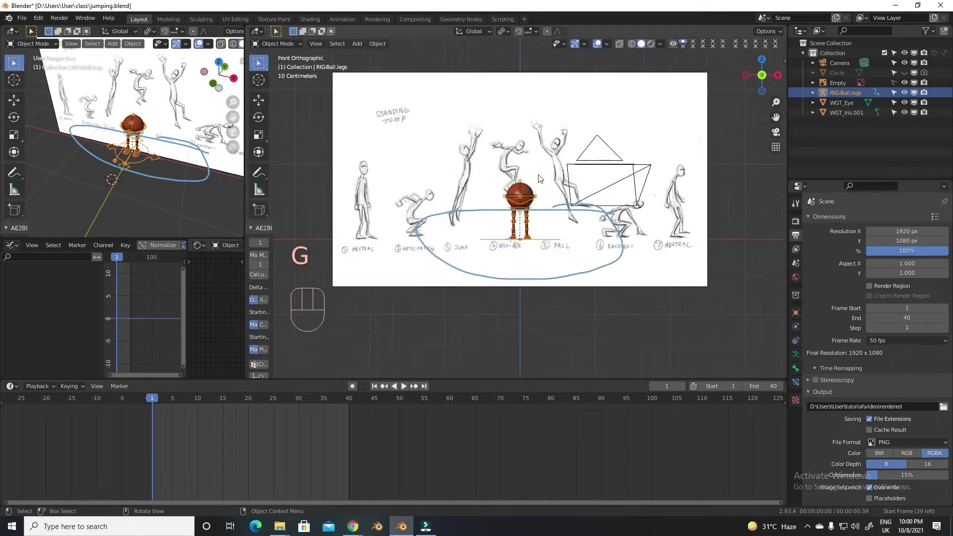
Select the reference image Empty and show its Object Data image settings.
left_click(615, 132)
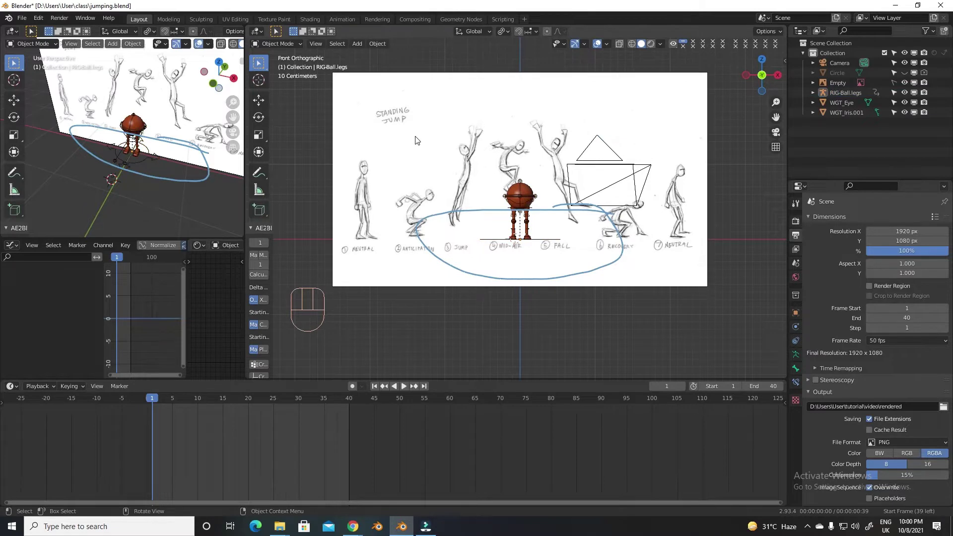
left_click(419, 128)
left_click_drag(898, 88, 871, 89)
left_click(822, 89)
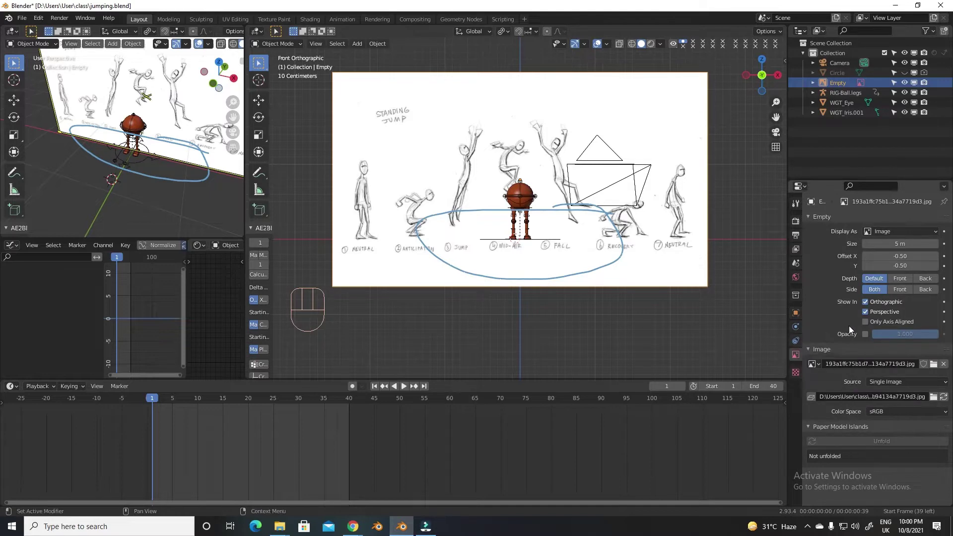
Fade the reference sketch by enabling Opacity at about 0.066 on the Empty.
left_click(868, 338)
left_click_drag(922, 337, 881, 337)
left_click(869, 338)
left_click(868, 338)
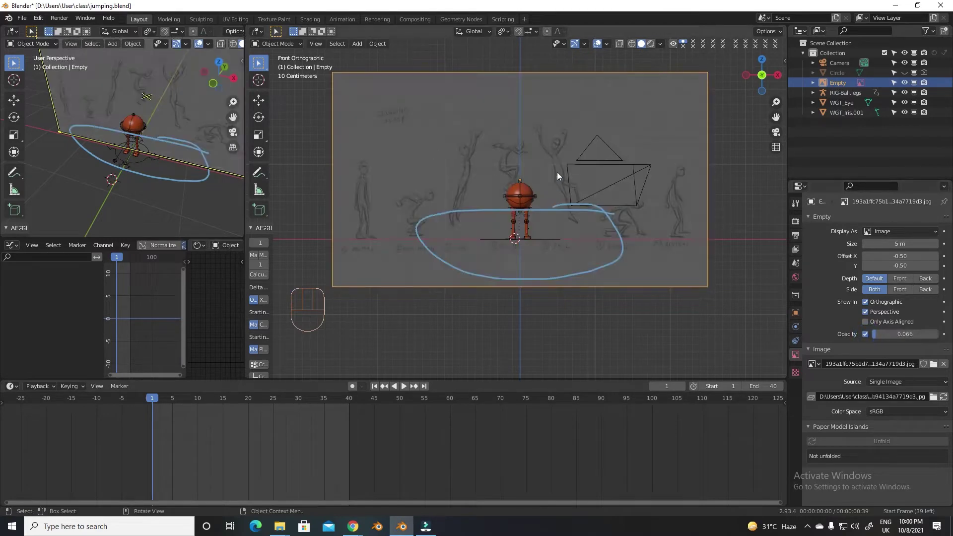
Select RIG-Ball.legs and zoom in on it against the faded sketch.
left_click(896, 87)
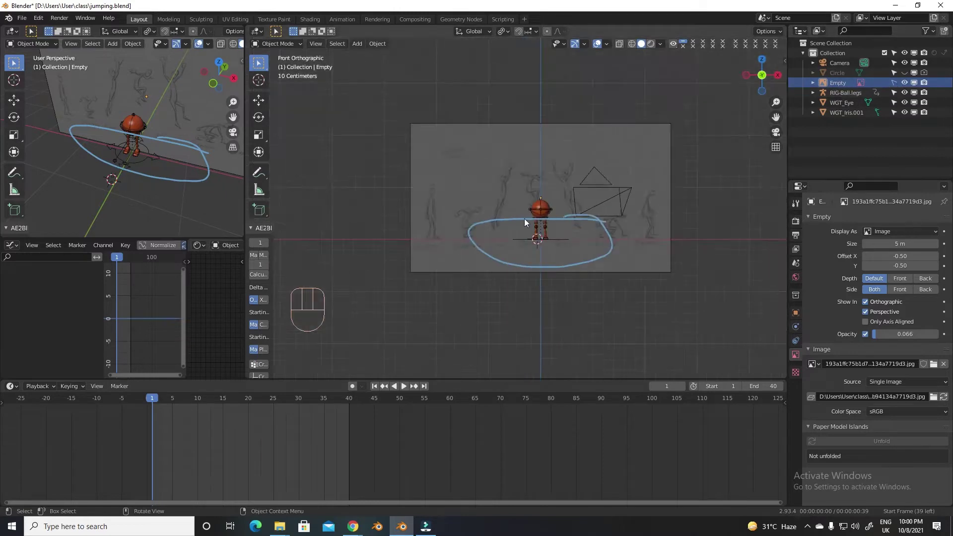
left_click(567, 252)
left_click(641, 185)
key("h")
left_click(570, 219)
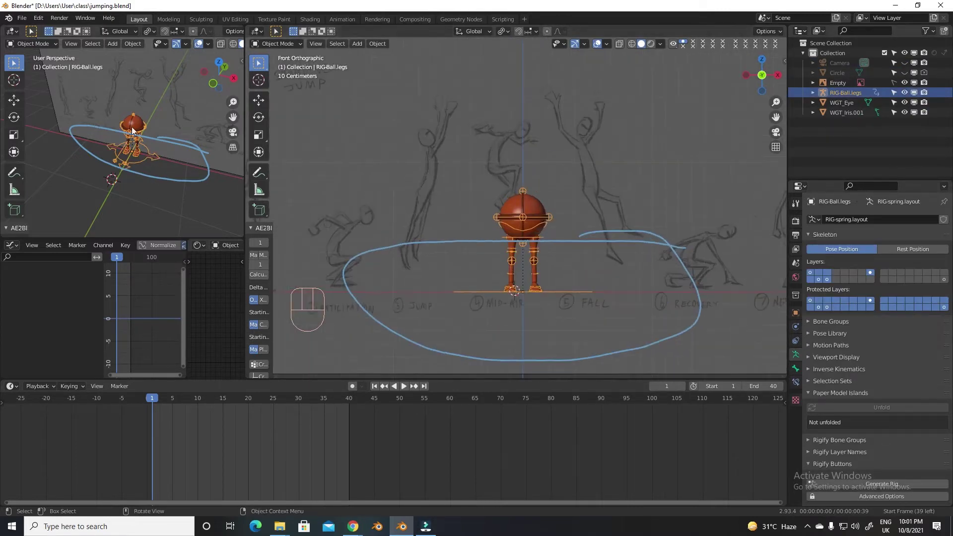
Select the ball body mesh, then reselect the rig and frame it over the sketch.
left_click(163, 132)
key("h")
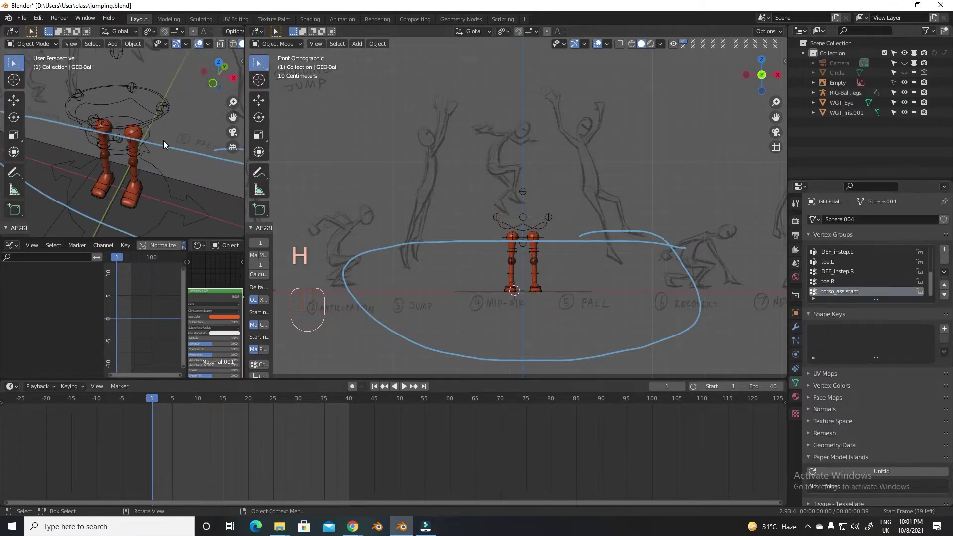
key("h")
left_click(289, 74)
key("g")
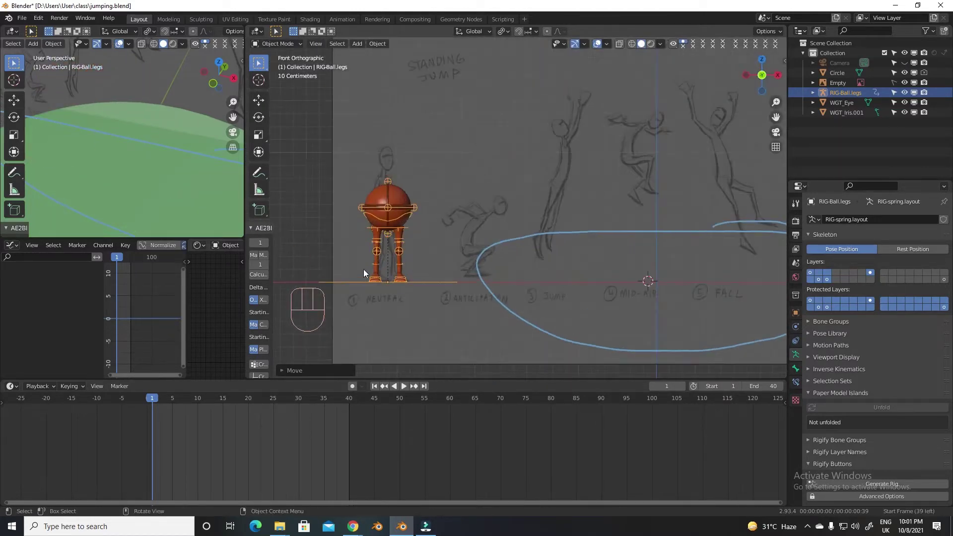
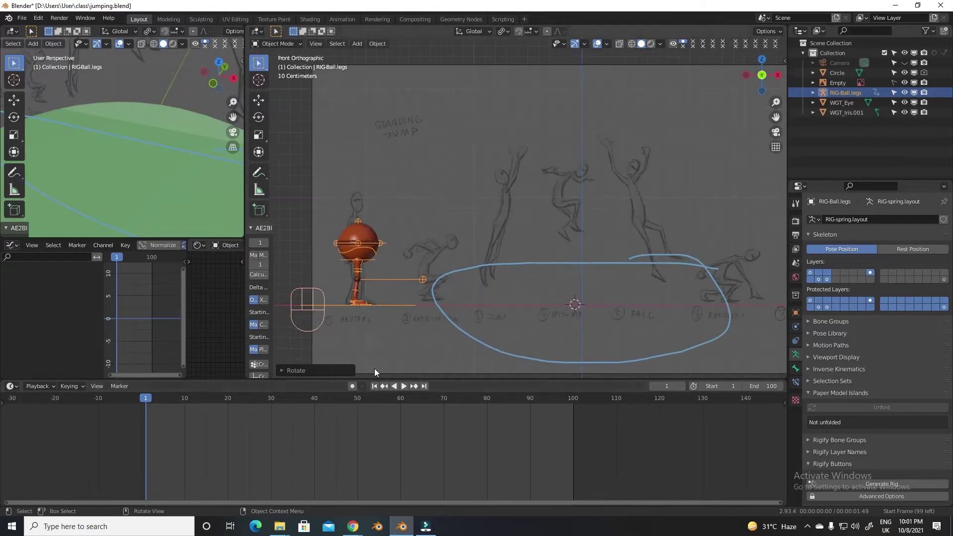
In Pose Mode with Auto Keying on, key the torso control at frame 1 over the start pose.
left_click(356, 392)
left_click_drag(289, 58, 290, 76)
left_click(390, 226)
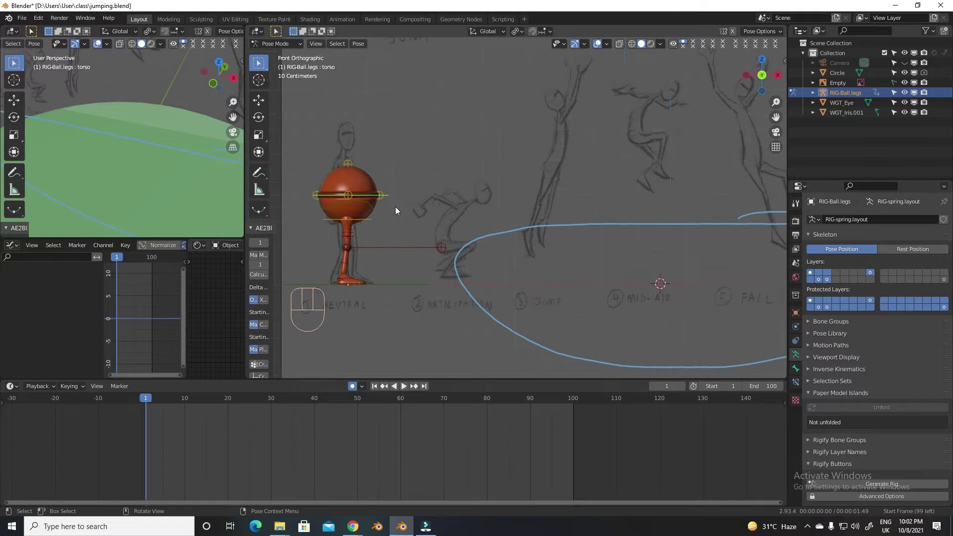
key("a")
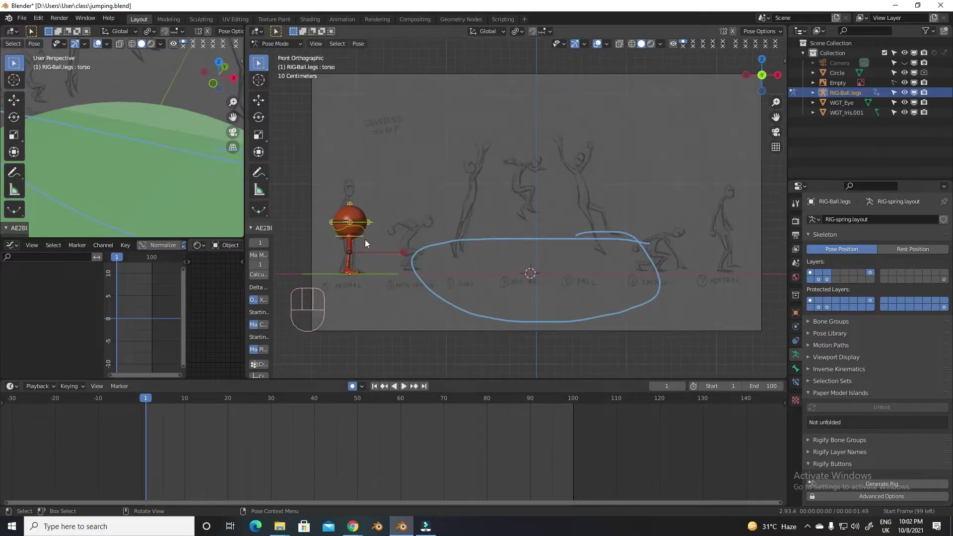
key("g")
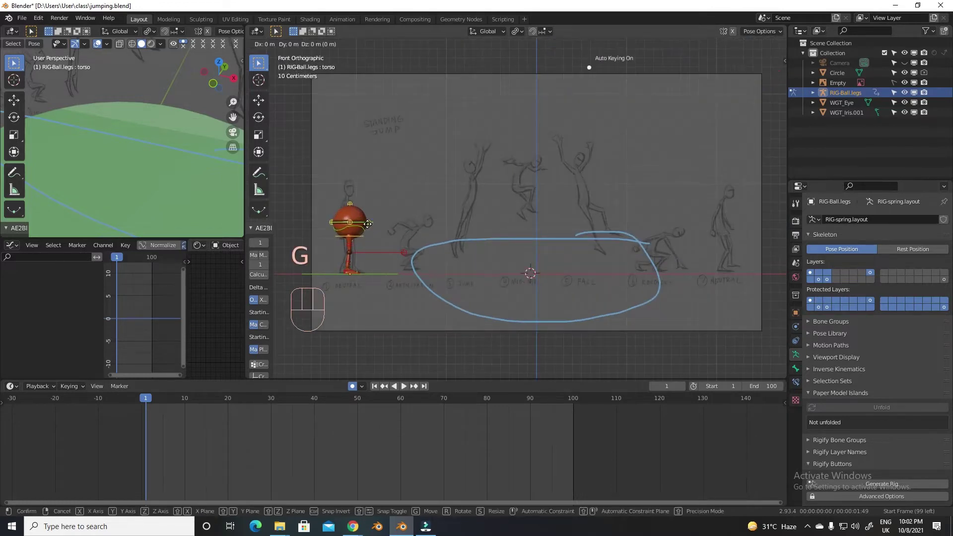
key("g")
left_click(364, 223)
key("g")
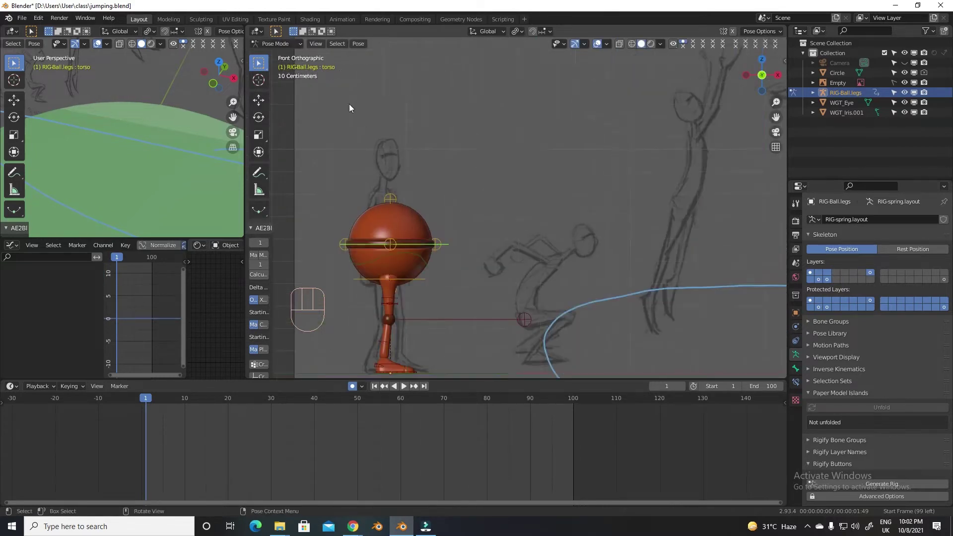
key("g")
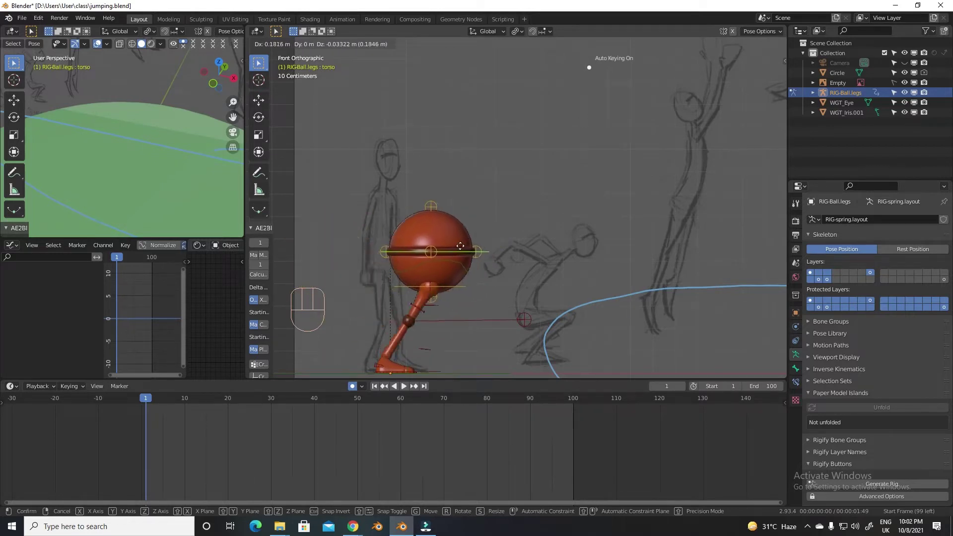
key("g")
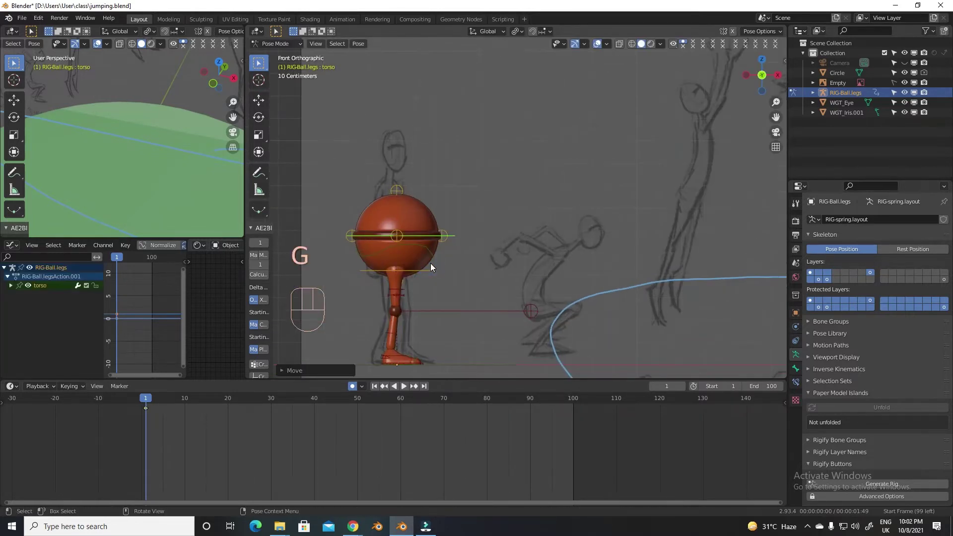
Select the foot controls and key both feet at frame 1.
left_click(467, 298)
left_click(470, 294)
key("h")
key("alt+h")
left_click(470, 294)
key("g")
left_click_drag(476, 290, 462, 298)
left_click(471, 294)
key("g")
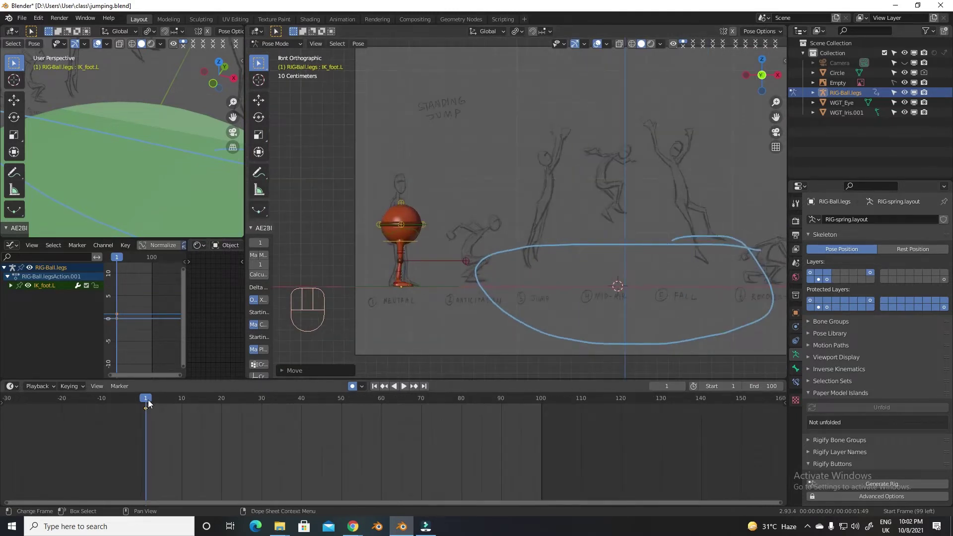
At frame 15, lower the torso into the anticipation squash.
left_click_drag(154, 402, 215, 393)
left_click(419, 224)
key("g")
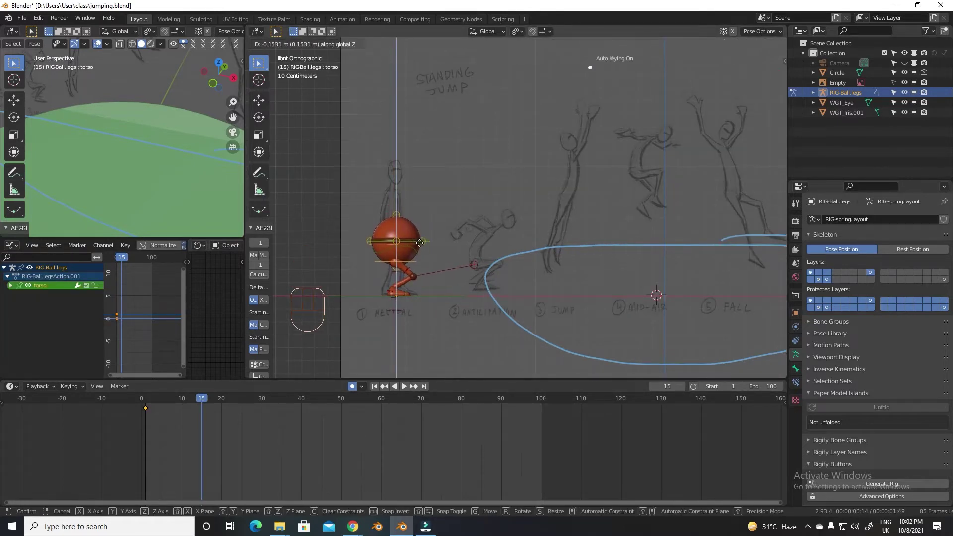
At frame 30, raise the whole rig into the jump with the master control.
left_click_drag(216, 403, 270, 396)
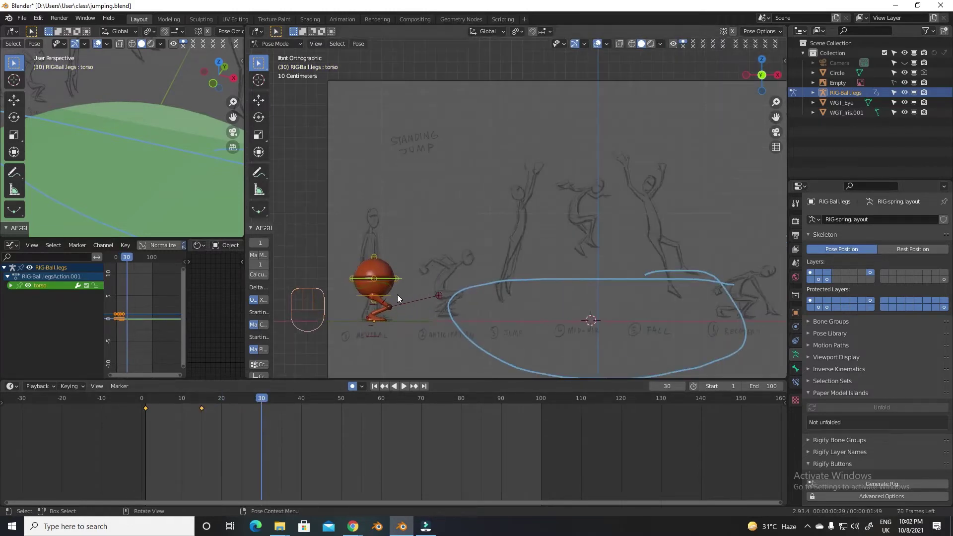
key("g")
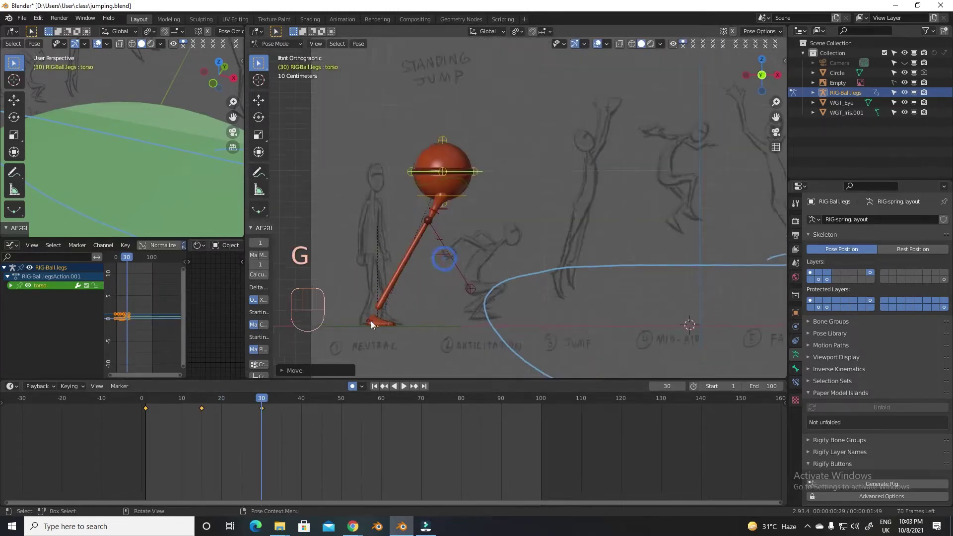
left_click(400, 327)
left_click(411, 326)
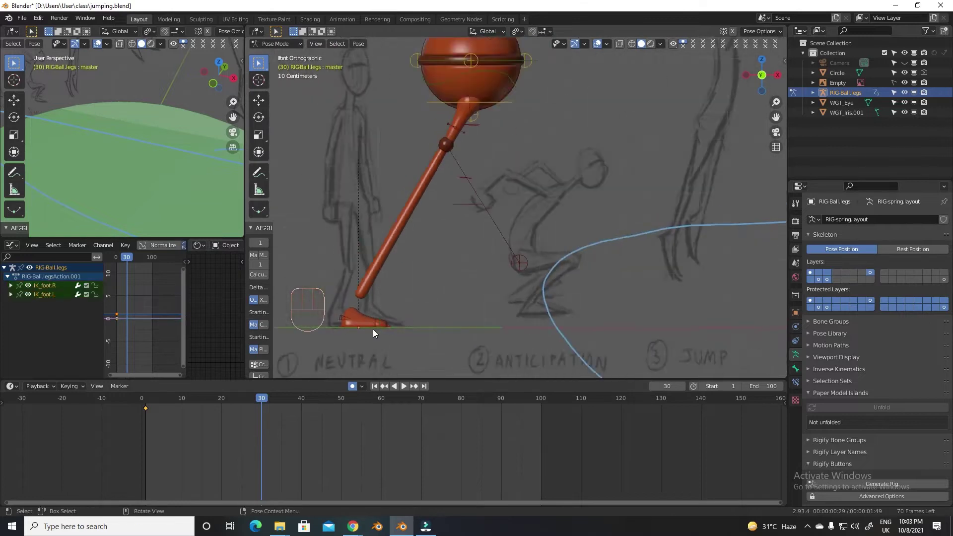
key("g")
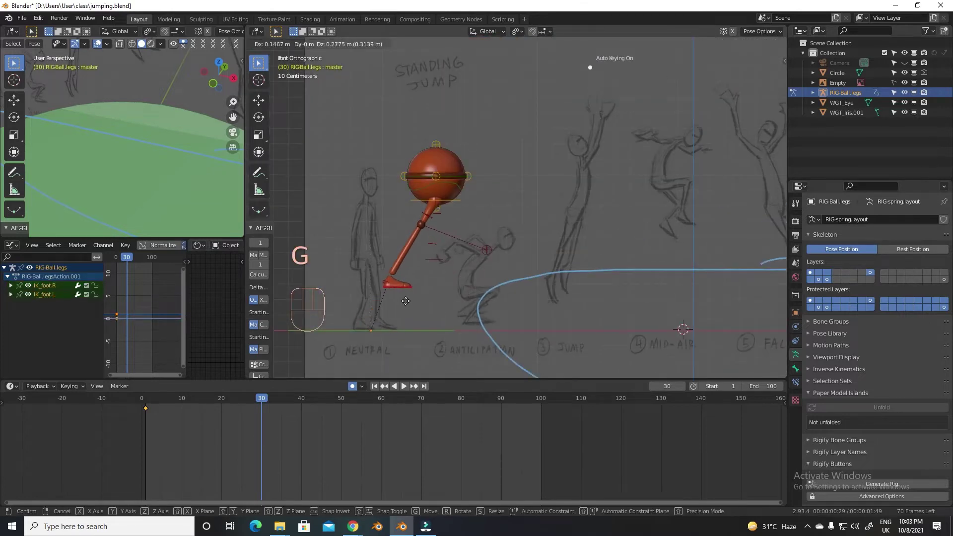
key("r")
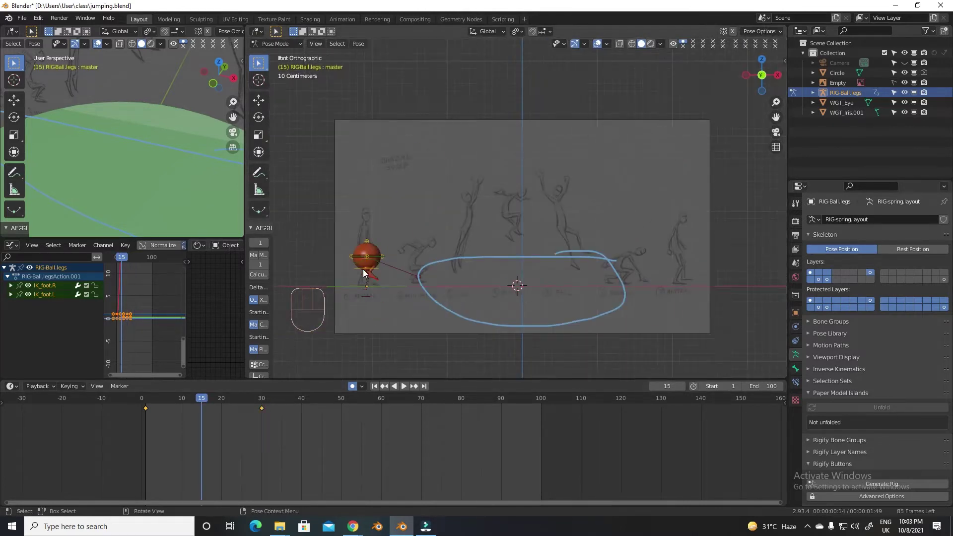
Duplicate the IK_foot.R key so the right foot holds still from frame 1 to 15.
left_click_drag(204, 401, 204, 402)
double_click(147, 417)
left_click_drag(202, 403, 272, 402)
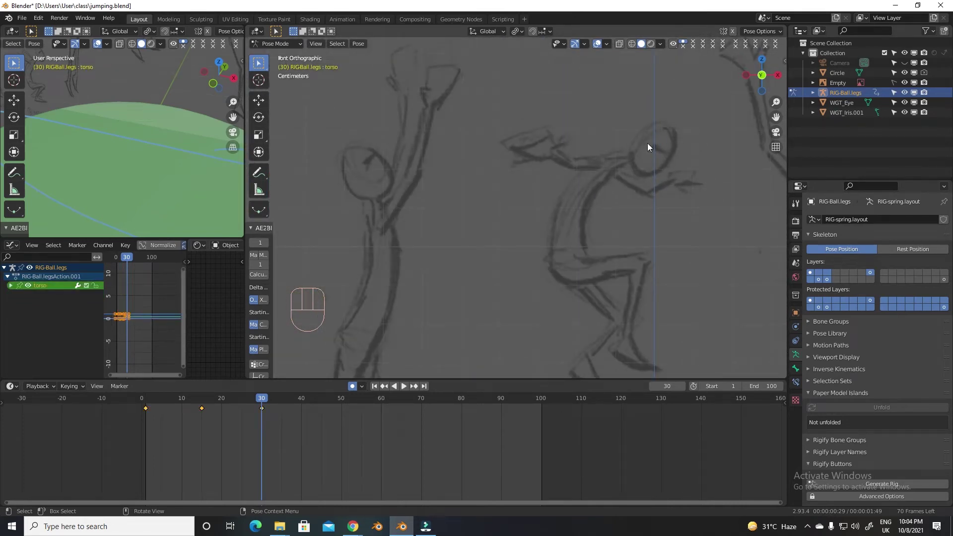
key("g")
key("g")
left_click(462, 277)
key("g")
left_click_drag(461, 246, 451, 251)
key("g")
Key a mid-jump pose around frame 45 with torso raised, then scrub to frame 60.
left_click_drag(258, 403, 291, 415)
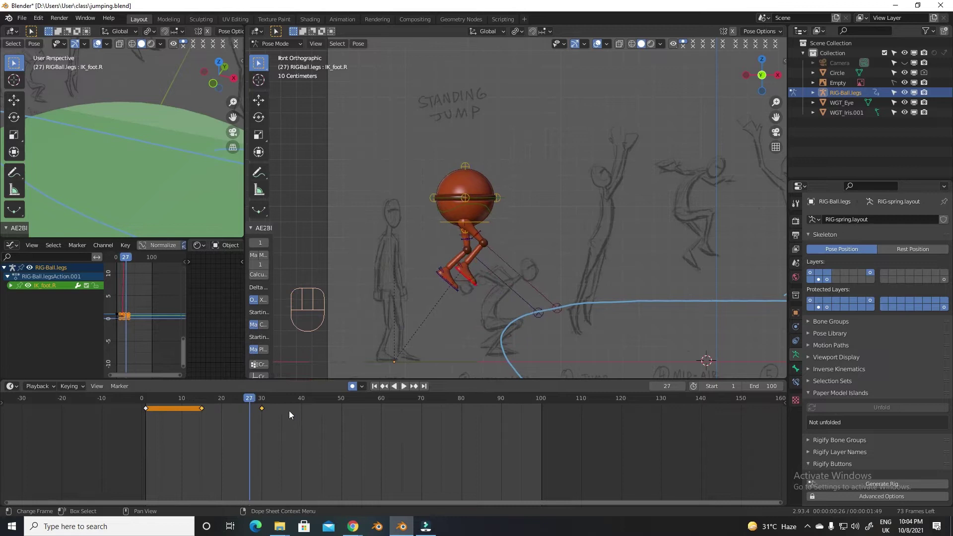
left_click_drag(267, 402, 325, 407)
left_click_drag(277, 402, 327, 400)
key("g")
left_click(405, 343)
key("g")
key("g")
left_click_drag(319, 399, 398, 393)
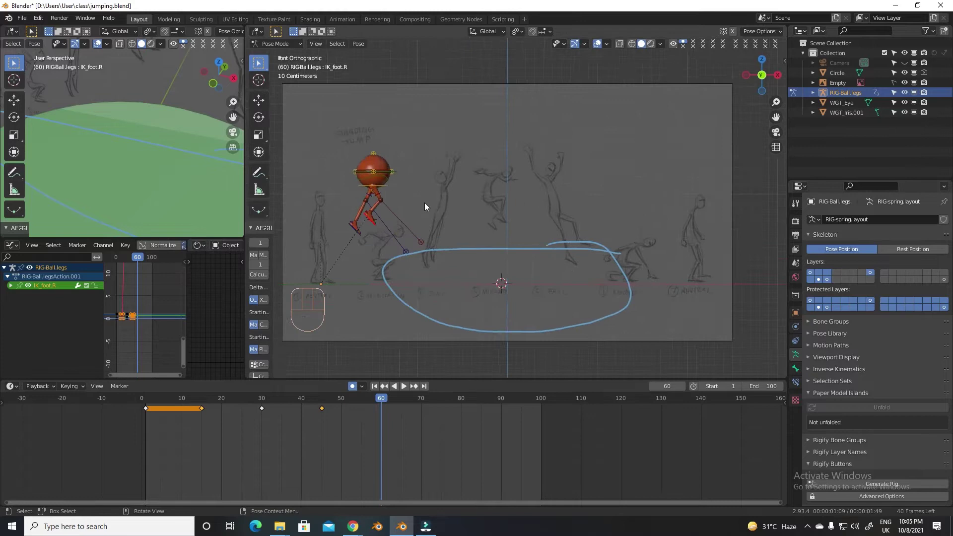
Pose and key the rig controls at frame 60 for the descent.
key("g")
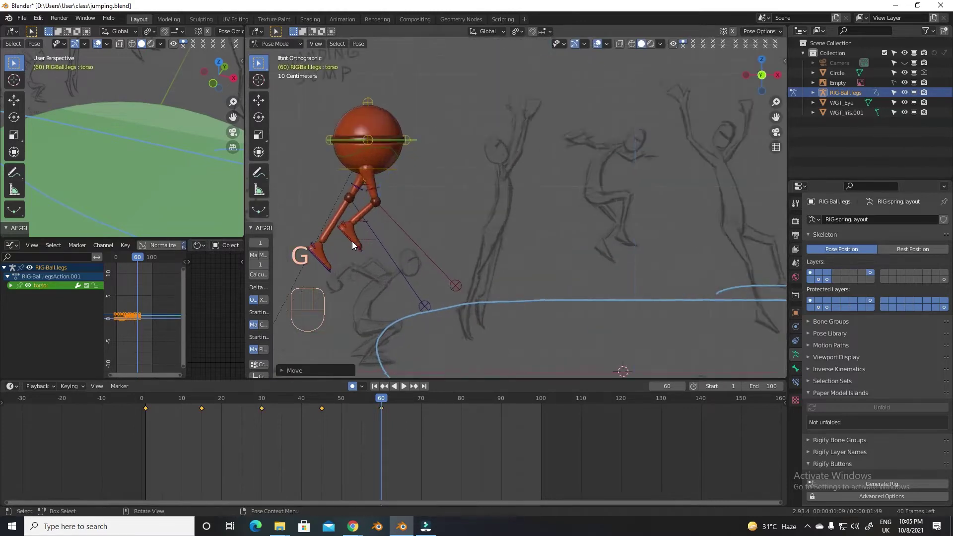
key("g")
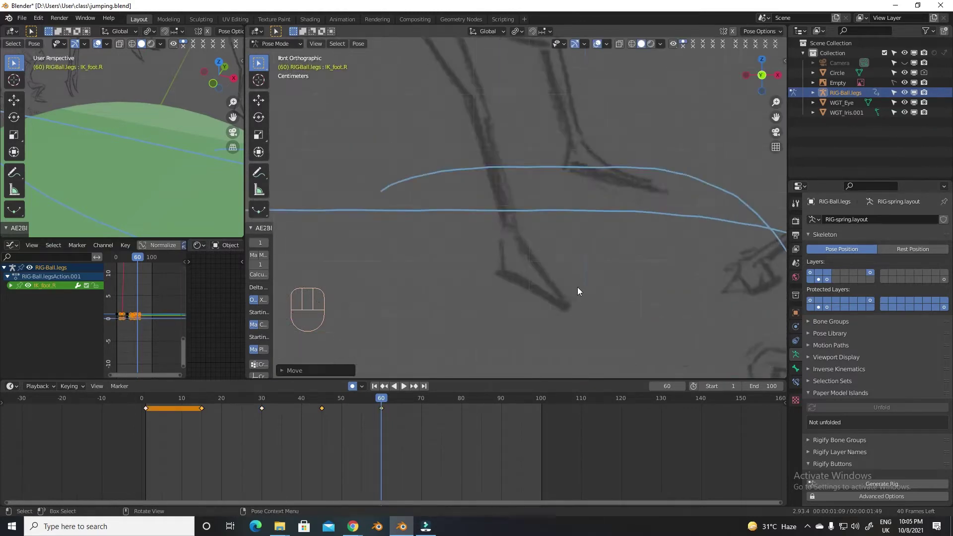
left_click(313, 257)
key("g")
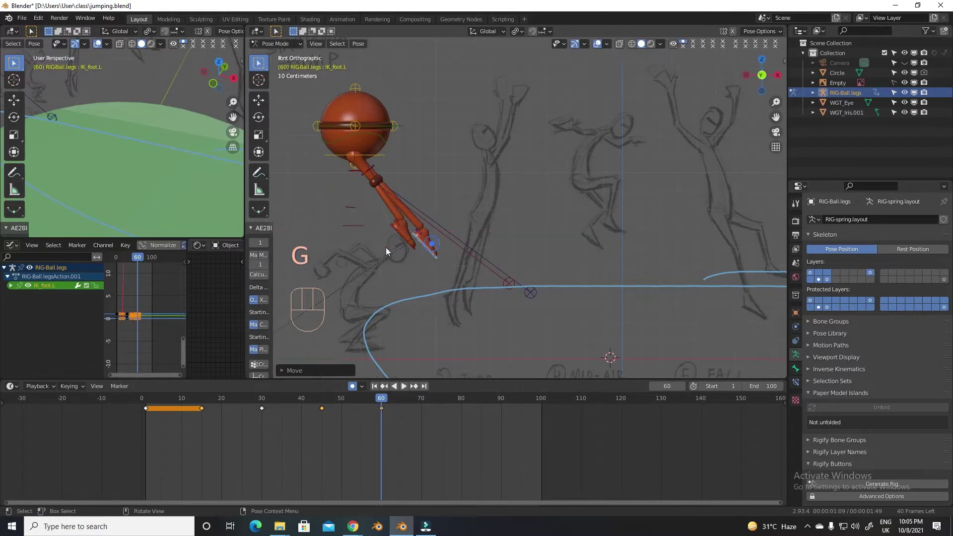
key("r")
key("g")
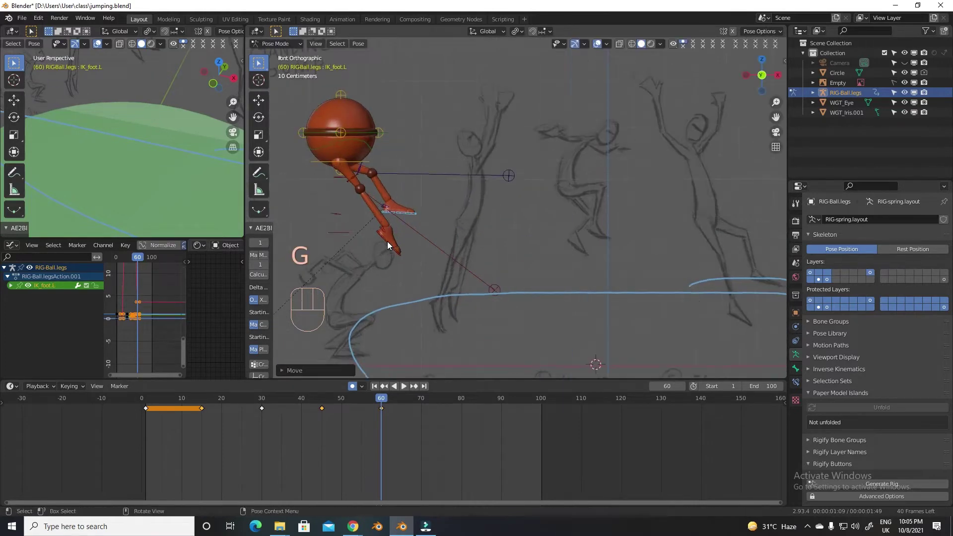
key("g")
At frame 75, select IK_foot.L, IK_foot.R and torso and insert keyframes.
left_click_drag(374, 398, 410, 395)
left_click(427, 194)
left_click(425, 293)
left_click(457, 260)
key("g")
left_click_drag(375, 398, 375, 358)
key("g")
Move and rotate the left and right feet into the fall pose from the sketch.
left_click_drag(311, 401, 455, 414)
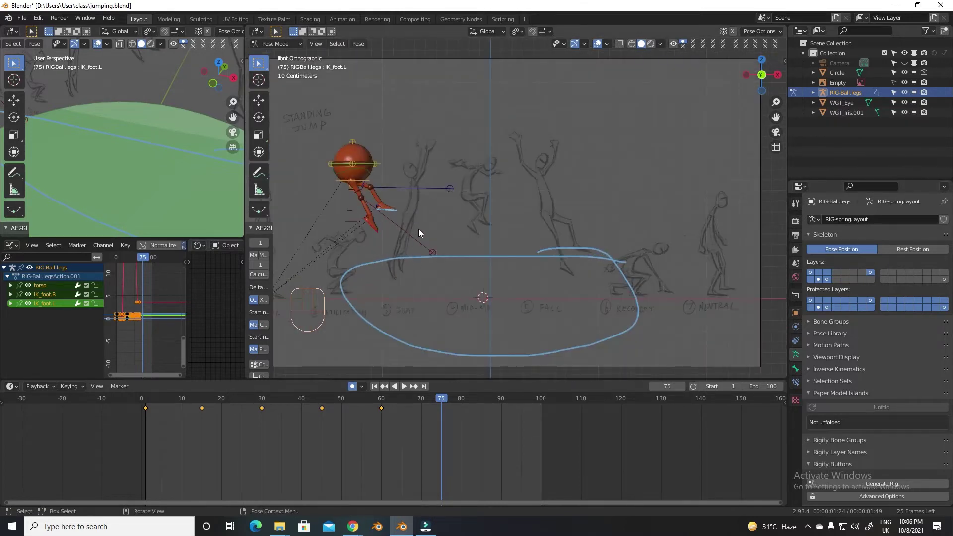
key("g")
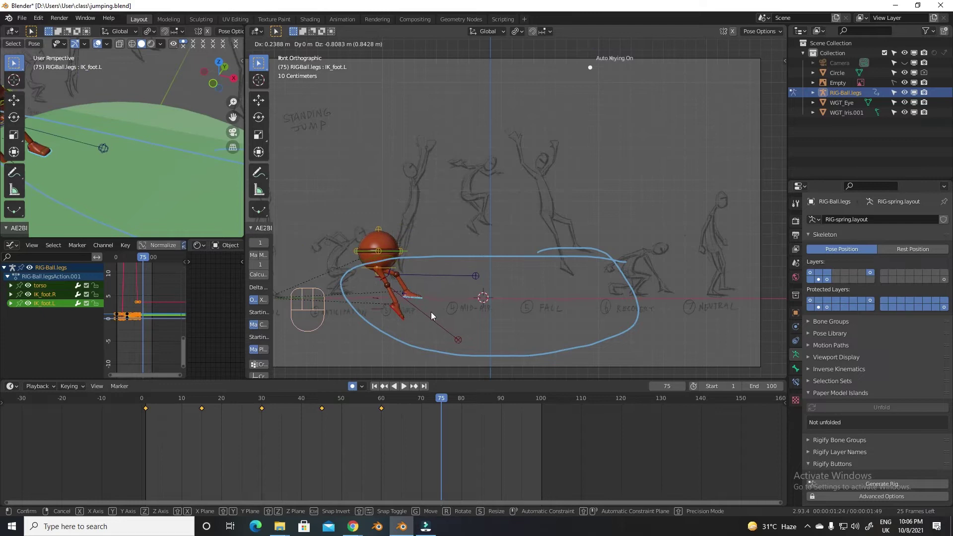
key("g")
key("r")
key("g")
key("r")
left_click(400, 255)
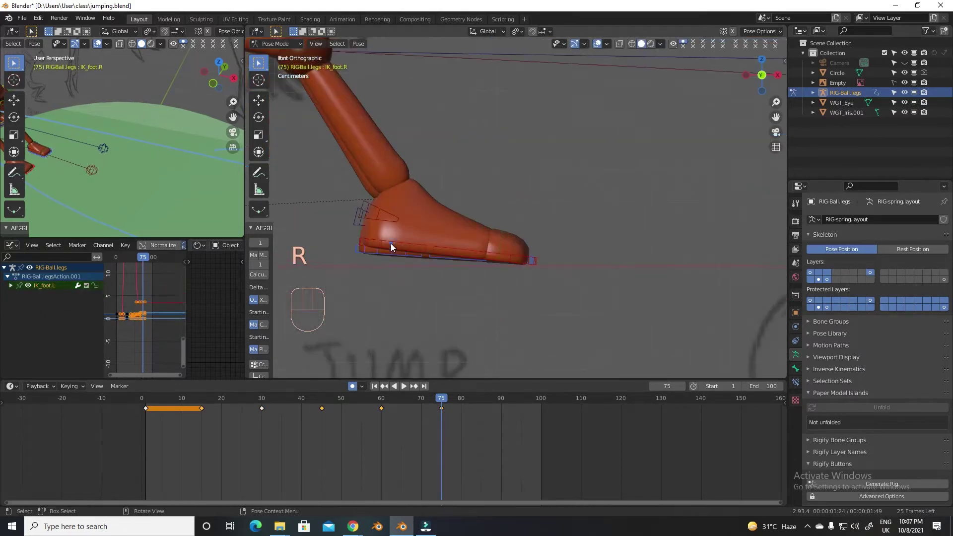
key("g")
key("r")
key("g")
key("r")
Pose the torso for the fall at frame 75 and key it again at frame 90.
left_click(354, 265)
key("g")
key("r")
key("g")
key("g")
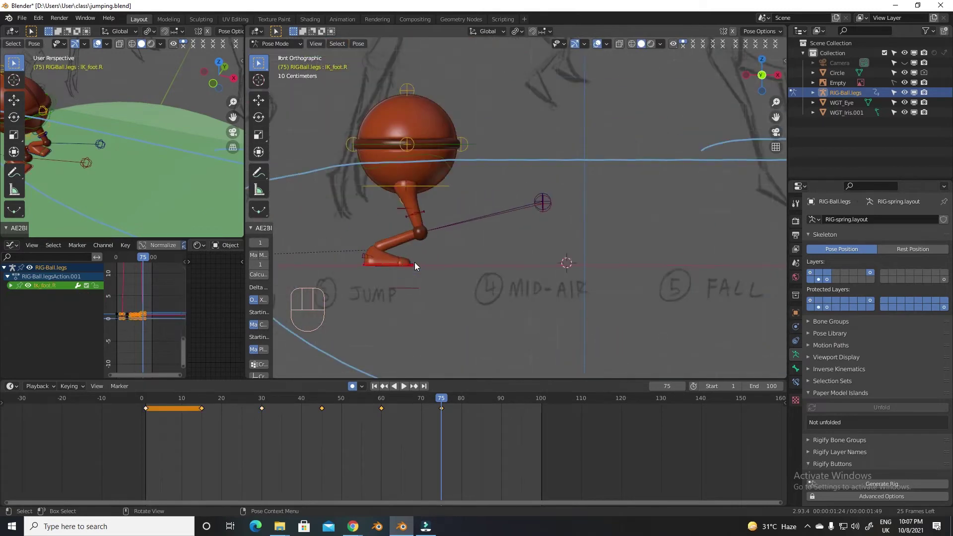
key("g")
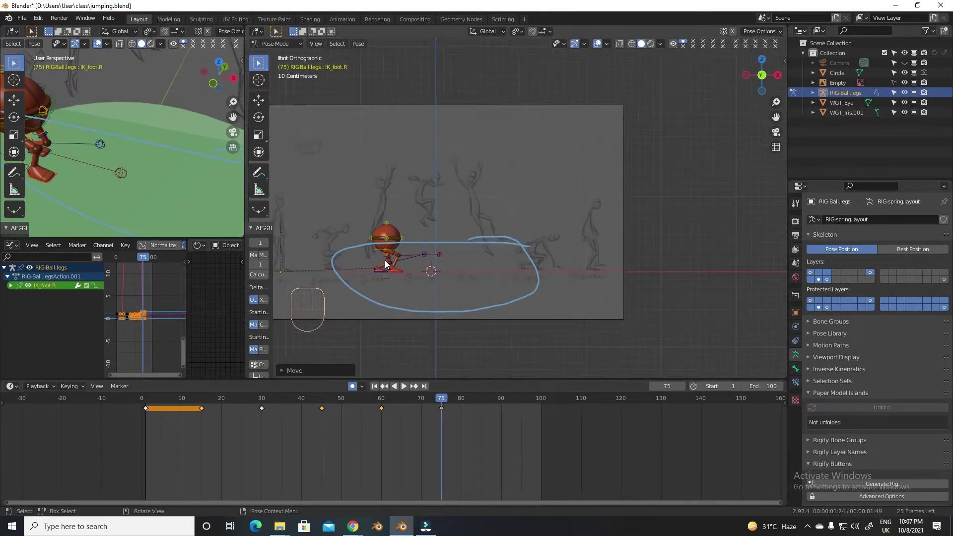
left_click_drag(457, 402, 499, 392)
key("g")
key("g")
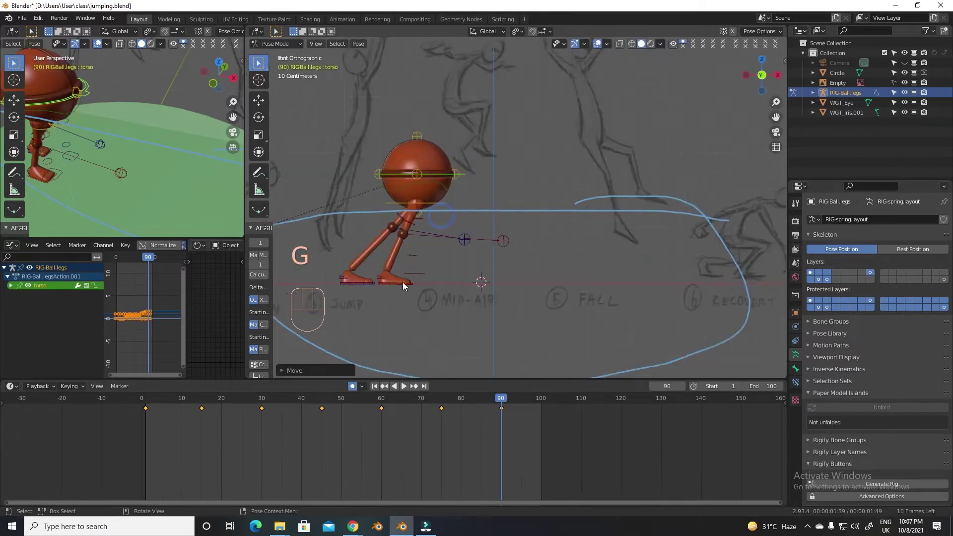
Key the neutral landing pose at frame 90, set the Timeline End to 90 and play it back.
left_click(412, 284)
key("g")
key("g")
left_click(748, 390)
left_click(379, 389)
key("space")
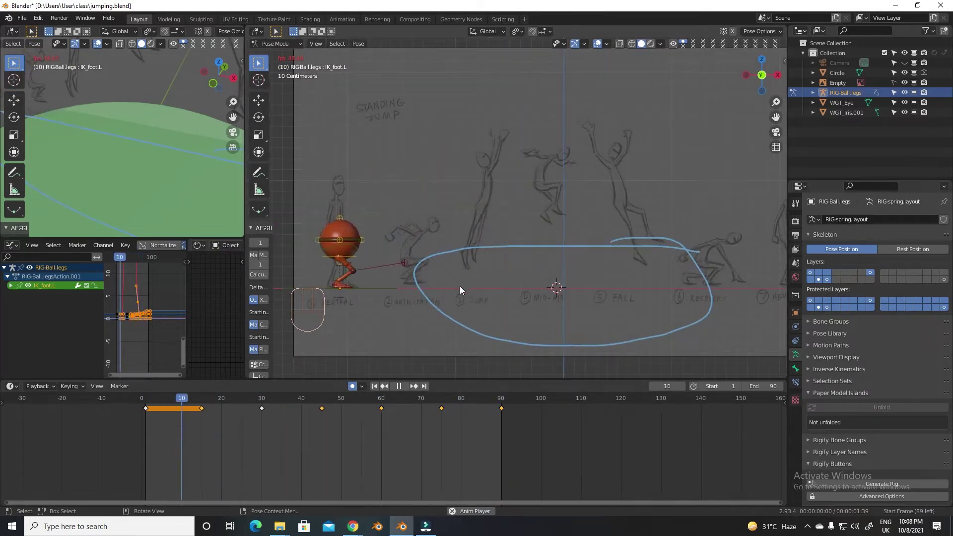
key("space")
Adjust the torso height at frame 60 and replay the jump.
left_click_drag(386, 402, 384, 404)
key("g")
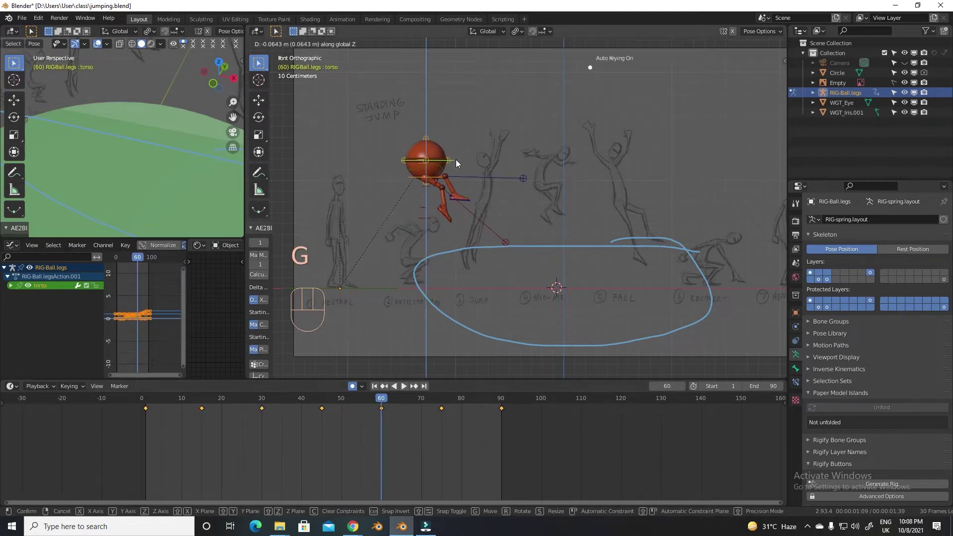
left_click_drag(375, 400, 362, 409)
key("space")
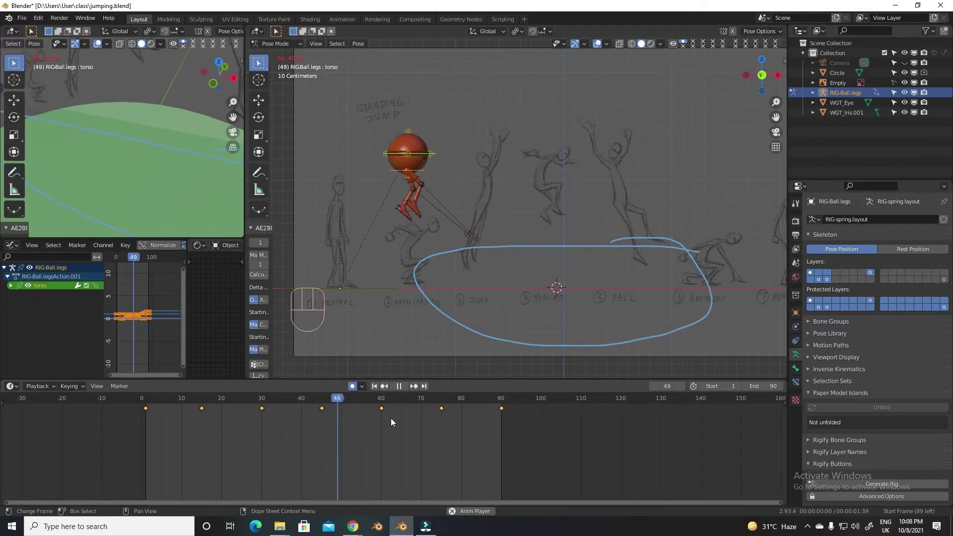
key("space")
Repose the feet at frame 90 and play the 0–90 jump back once more.
left_click_drag(469, 401, 503, 393)
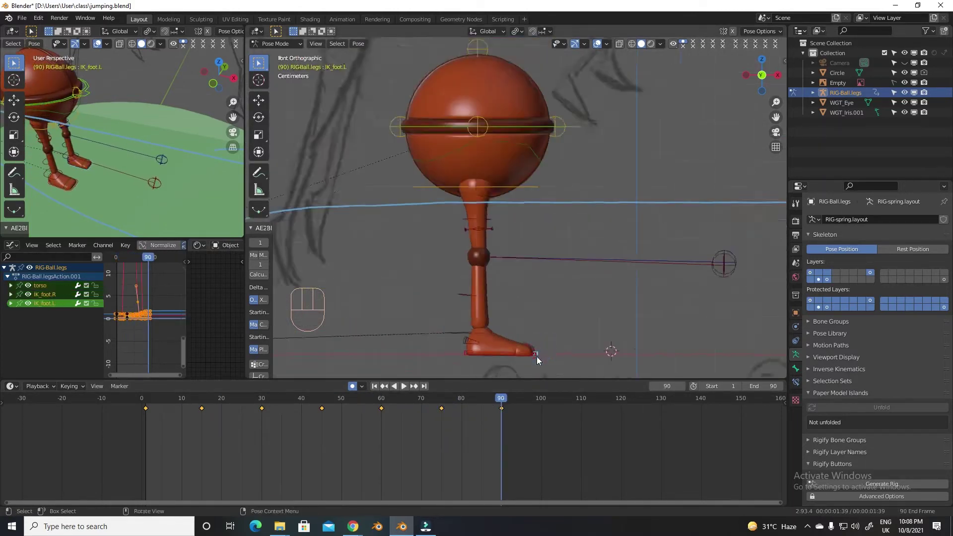
left_click_drag(498, 401, 445, 401)
left_click_drag(446, 402, 518, 386)
key("g")
left_click_drag(501, 403, 471, 317)
left_click(379, 388)
key("space")
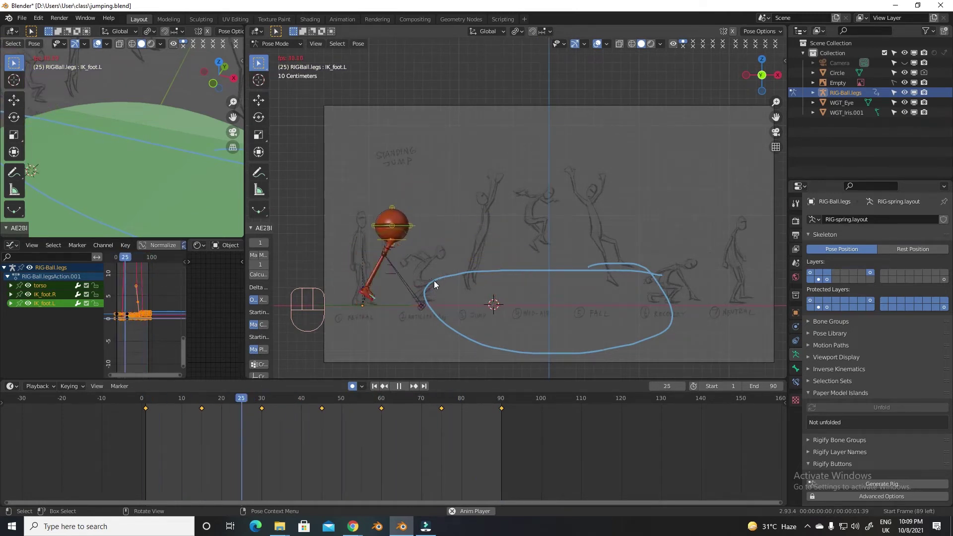
key("space")
Reposition the toe controls with grab on the early takeoff frames and key them.
left_click_drag(217, 402, 262, 400)
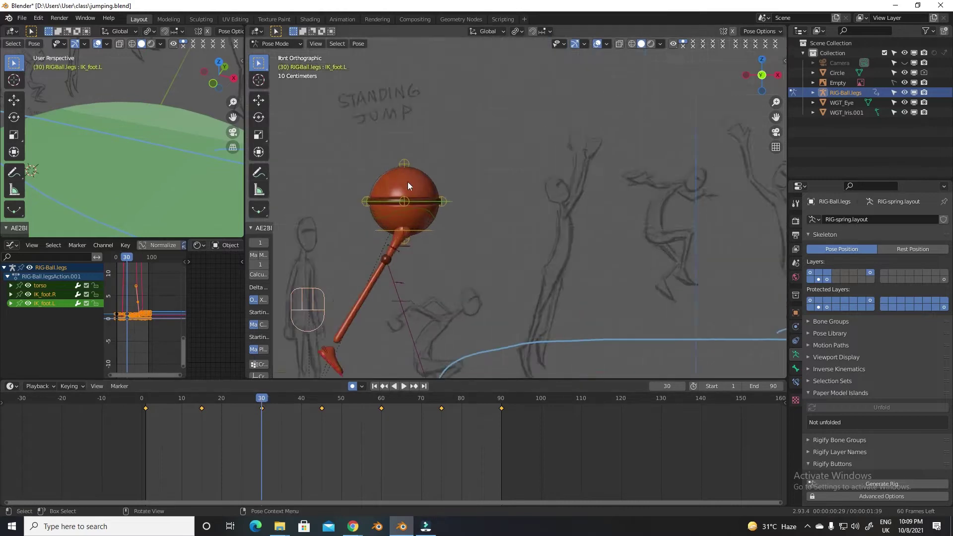
left_click_drag(297, 406, 231, 360)
key("g")
left_click(365, 307)
key("g")
left_click_drag(157, 399, 239, 380)
left_click(184, 402)
key("g")
left_click_drag(195, 402, 346, 367)
left_click(392, 284)
Rotate and nudge IK_instep.L through the takeoff frames, keying each pose.
key("r")
left_click_drag(213, 402, 342, 354)
left_click(503, 245)
left_click_drag(253, 402, 216, 412)
left_click(205, 412)
key("g")
left_click(229, 405)
left_click(396, 307)
left_click_drag(212, 400, 229, 379)
left_click_drag(209, 401, 297, 369)
Rotate IK_instep.R to bend the toes on takeoff and play back to check.
key("r")
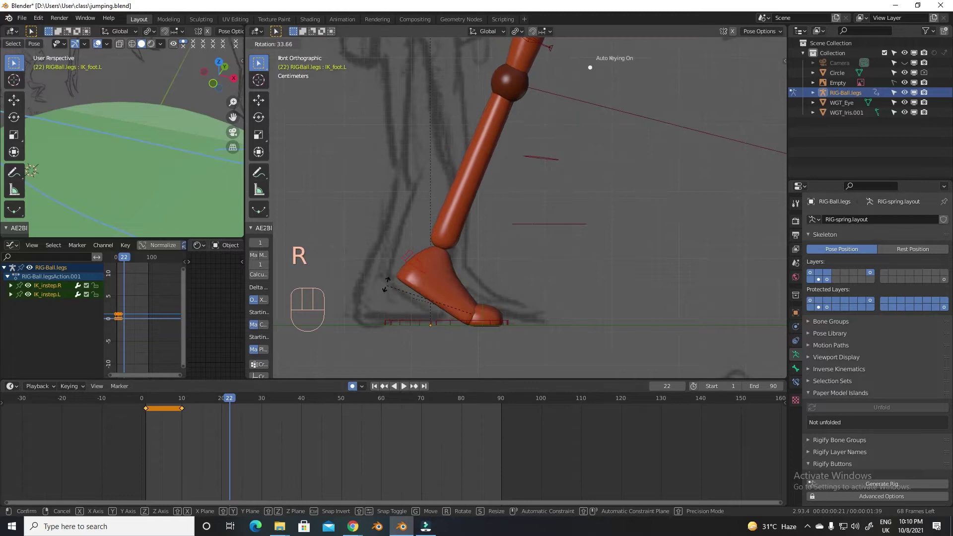
left_click_drag(226, 403, 220, 402)
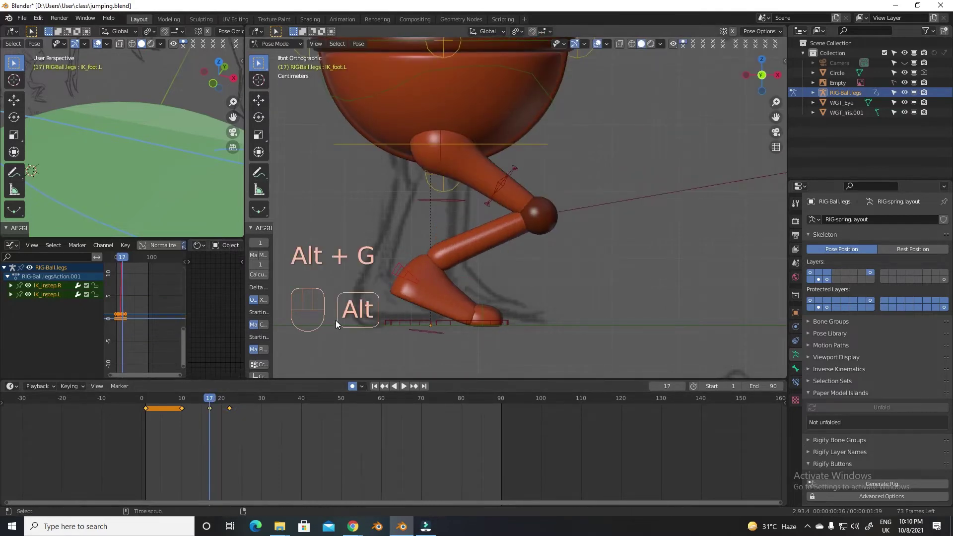
left_click_drag(202, 402, 265, 381)
key("space")
left_click_drag(302, 403, 208, 408)
left_click_drag(340, 403, 432, 288)
key("g")
left_click_drag(289, 401, 328, 400)
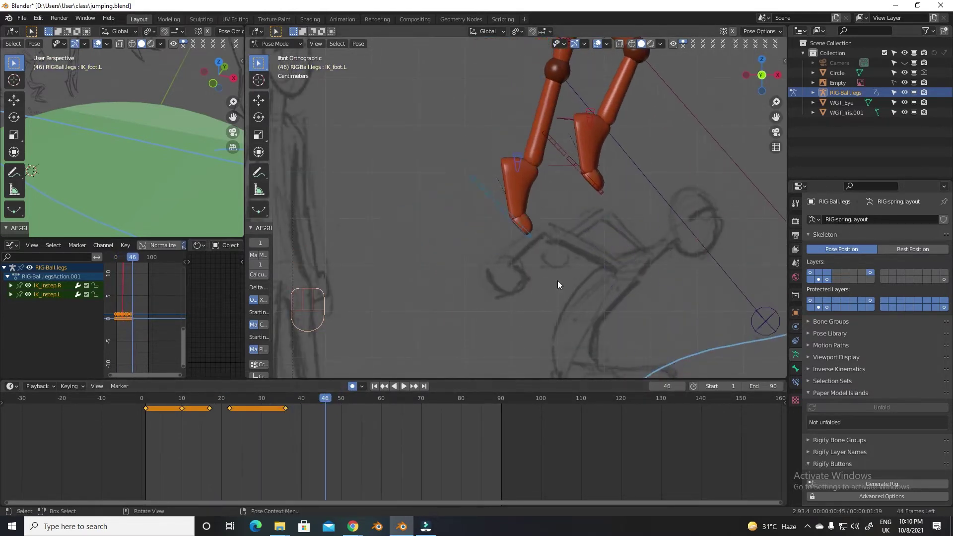
left_click_drag(304, 401, 360, 288)
left_click(377, 389)
Add the torso-squash rotation key at frame 9 and begin the frame 15 squash.
key("space")
left_click_drag(400, 399, 211, 422)
key("r")
left_click(413, 251)
key("r")
left_click(410, 286)
Rotate torso.squash across the takeoff frames to squash the body and key each pose.
key("r")
left_click_drag(213, 403, 225, 392)
key("r")
left_click_drag(191, 404, 207, 405)
key("r")
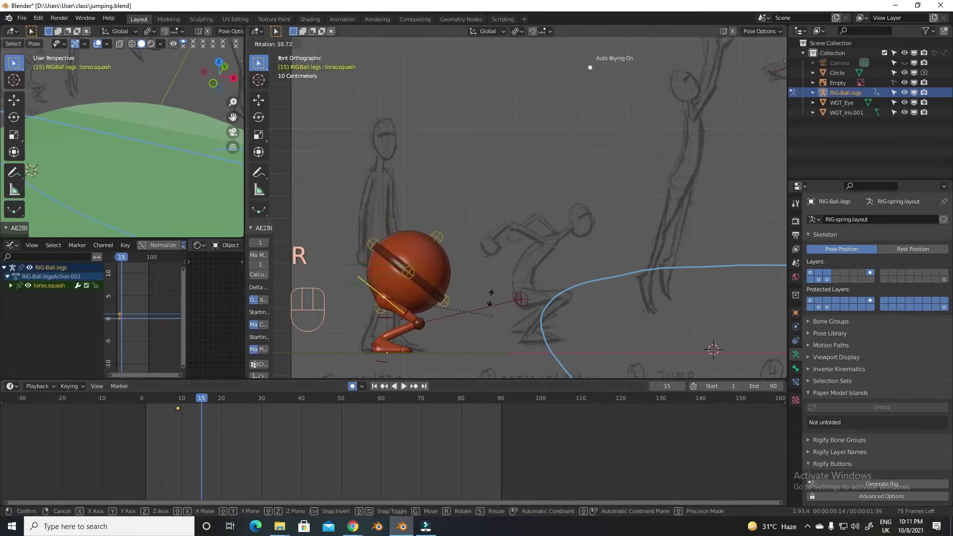
left_click_drag(200, 403, 342, 354)
key("r")
left_click_drag(260, 400, 306, 402)
key("r")
key("space")
Move the torso vertically around frame 40 and play back the takeoff.
left_click_drag(346, 404, 320, 416)
left_click_drag(310, 407, 325, 403)
key("g")
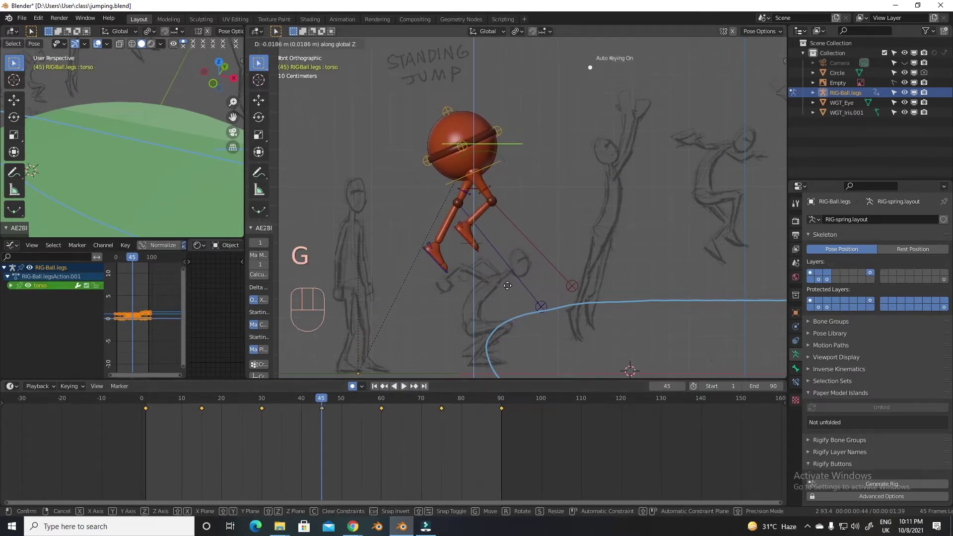
left_click_drag(497, 167, 502, 168)
left_click_drag(271, 407, 159, 406)
key("space")
left_click_drag(349, 403, 441, 374)
Key torso.squash stretch and squash around frames 55 and 60–71 for the landing.
key("r")
key("r")
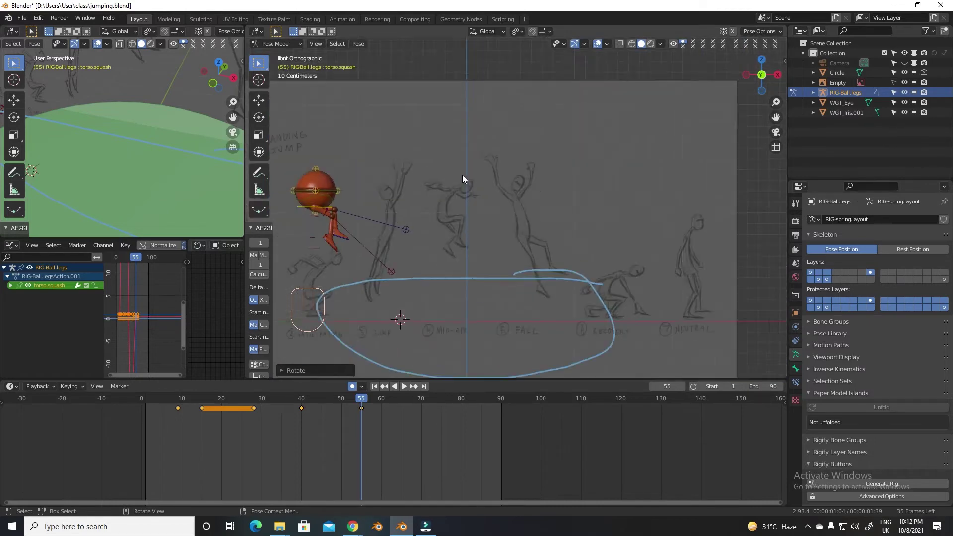
key("r")
left_click_drag(368, 400, 414, 345)
key("r")
left_click_drag(377, 402, 418, 363)
left_click(416, 400)
Tilt the ball body with torso rotation during the fall around frames 72–76.
key("r")
left_click_drag(431, 400, 450, 399)
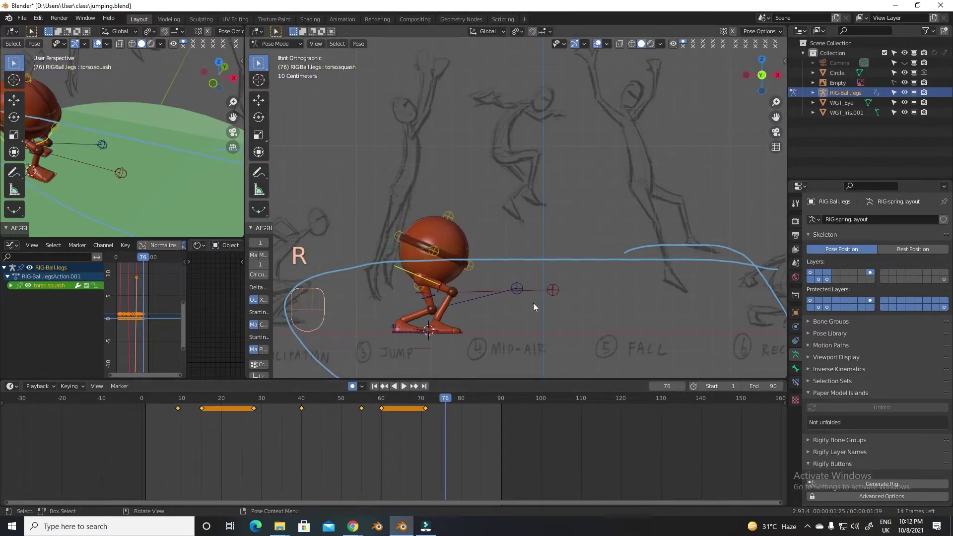
key("r")
left_click_drag(443, 405, 479, 336)
key("r")
left_click(449, 323)
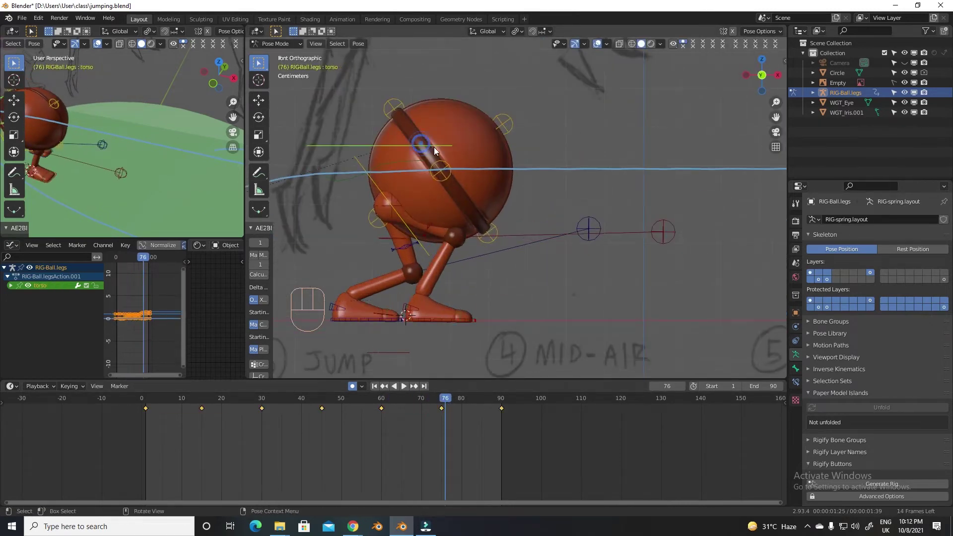
Adjust the torso position through the falling frames toward frame 80, keying each move.
key("g")
left_click_drag(434, 401, 436, 336)
left_click_drag(405, 399, 401, 360)
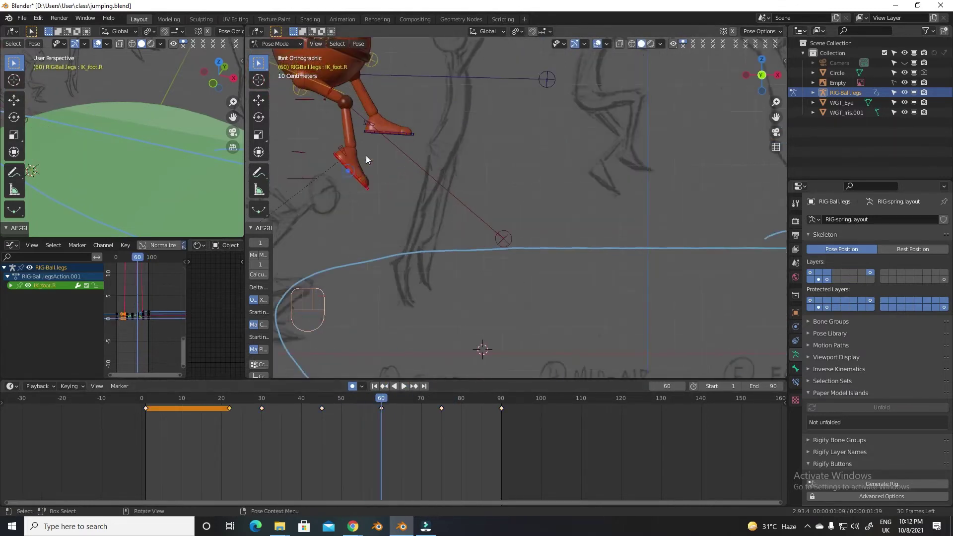
left_click(402, 135)
left_click_drag(388, 403, 406, 369)
left_click(384, 412)
key("g")
left_click_drag(315, 391, 435, 368)
left_click_drag(430, 406, 426, 406)
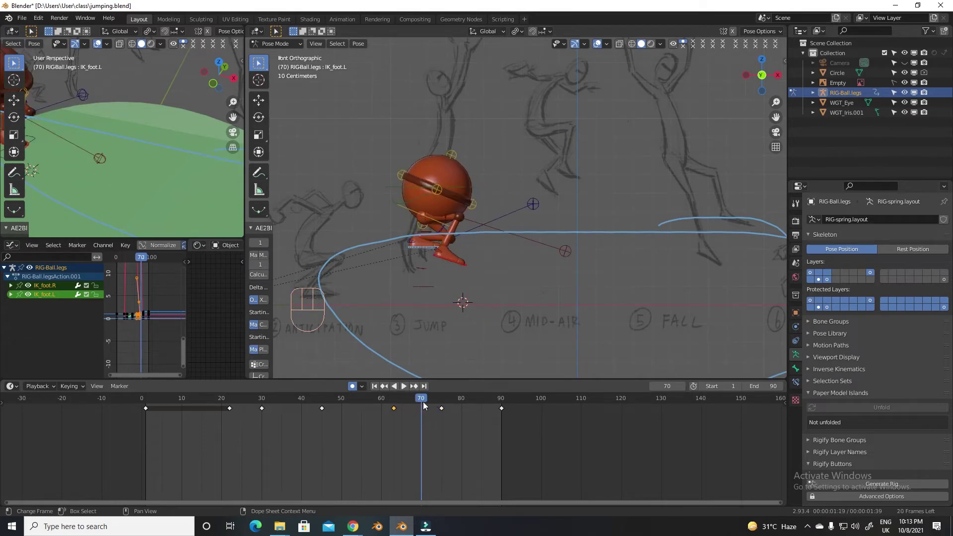
left_click_drag(430, 404, 437, 411)
left_click(444, 413)
Save the file, pose the torso crouched low at frame 80 and frame the jump against the sketch.
key("g")
left_click_drag(415, 398, 455, 416)
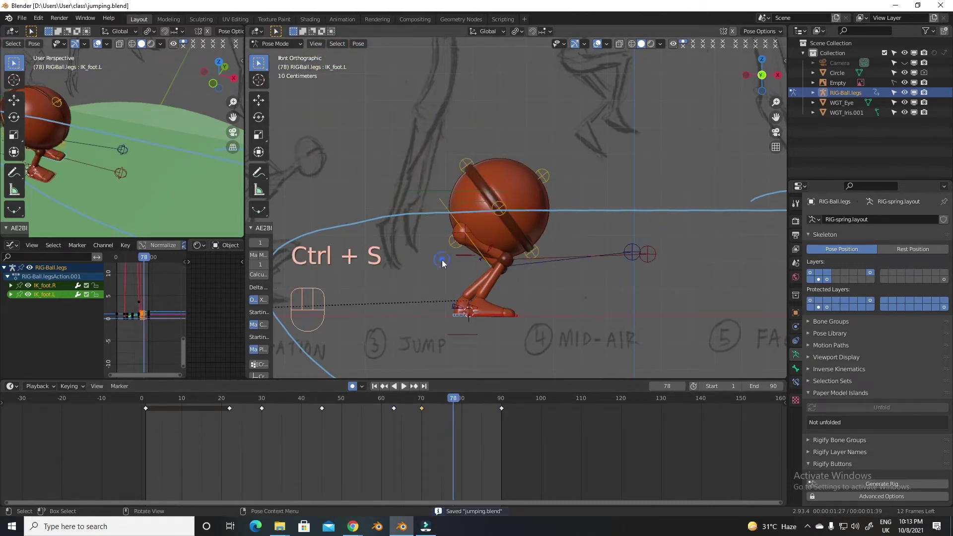
left_click(481, 190)
left_click_drag(441, 401, 464, 398)
key("g")
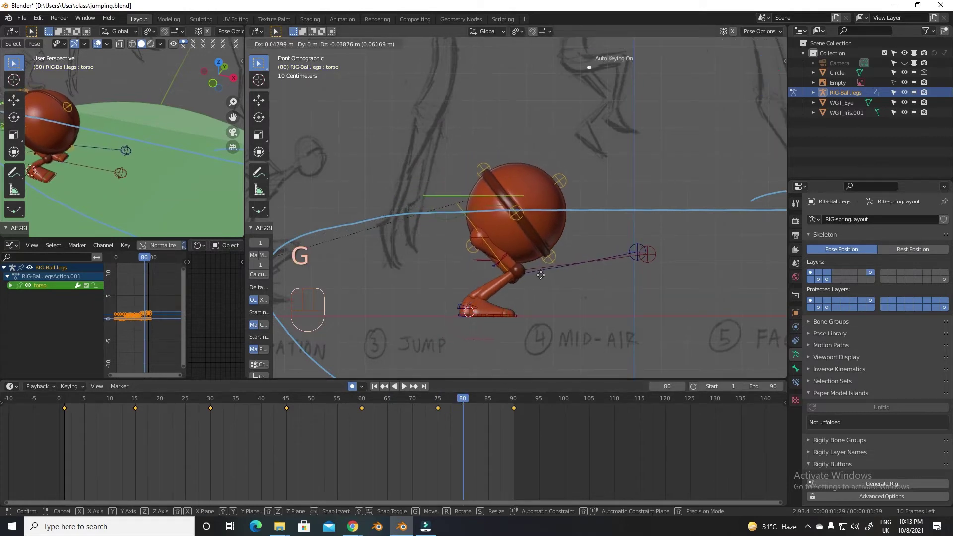
left_click_drag(467, 401, 537, 357)
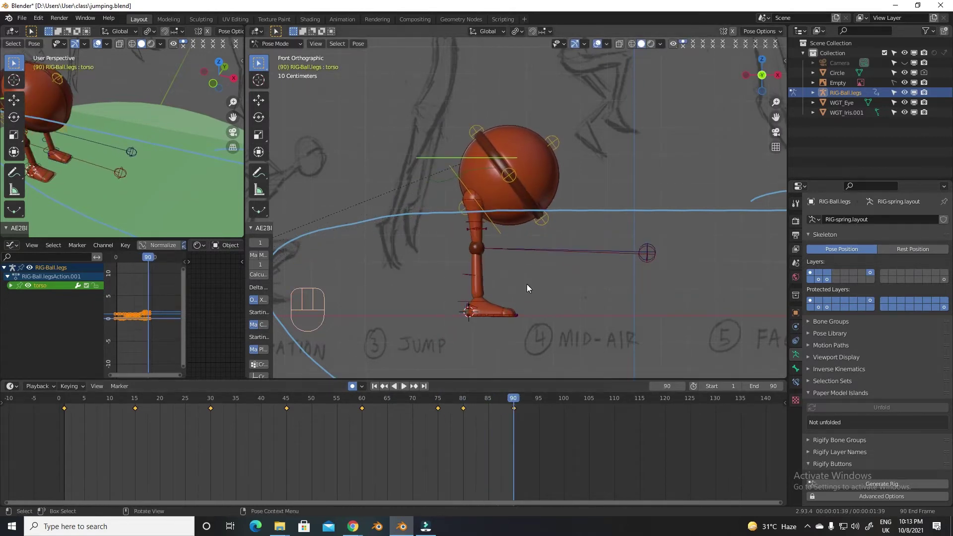
key("g")
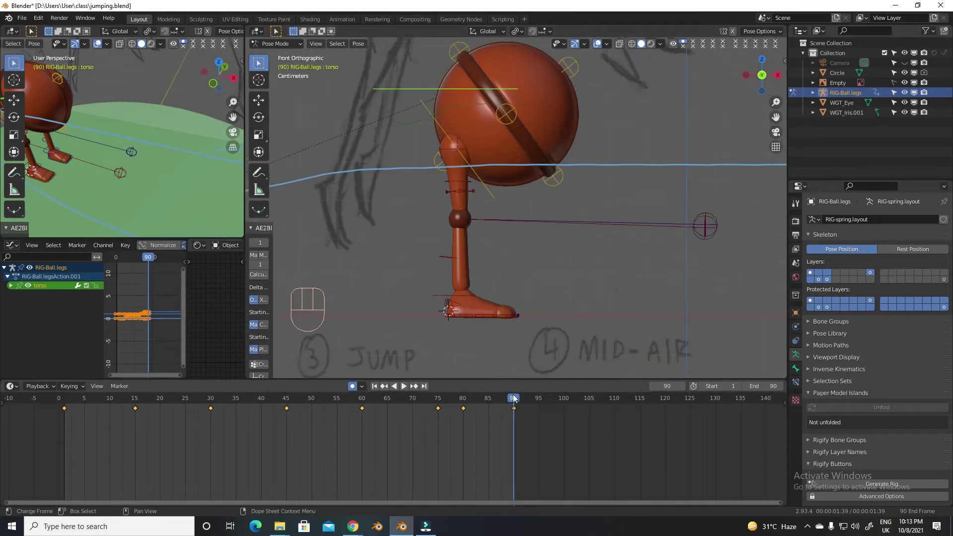
left_click_drag(516, 399, 416, 403)
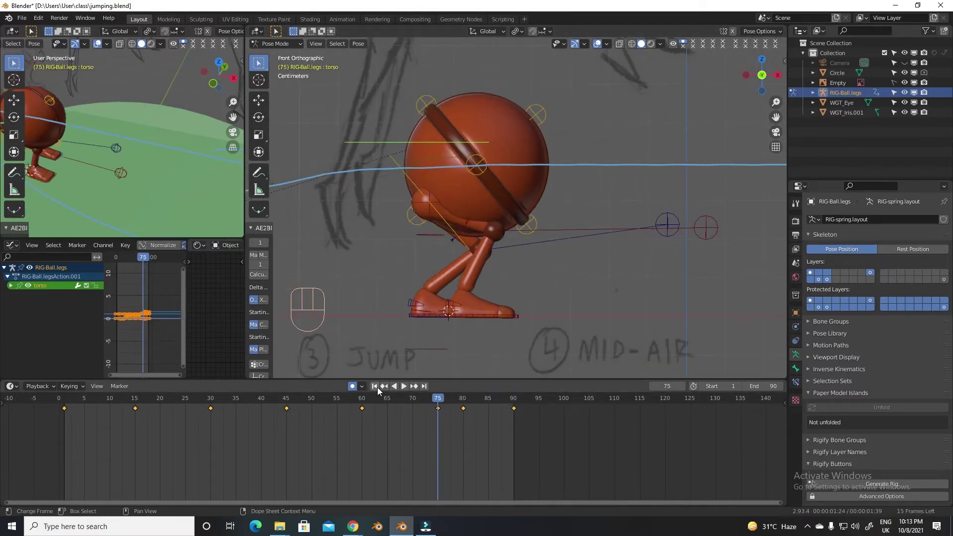
key("space")
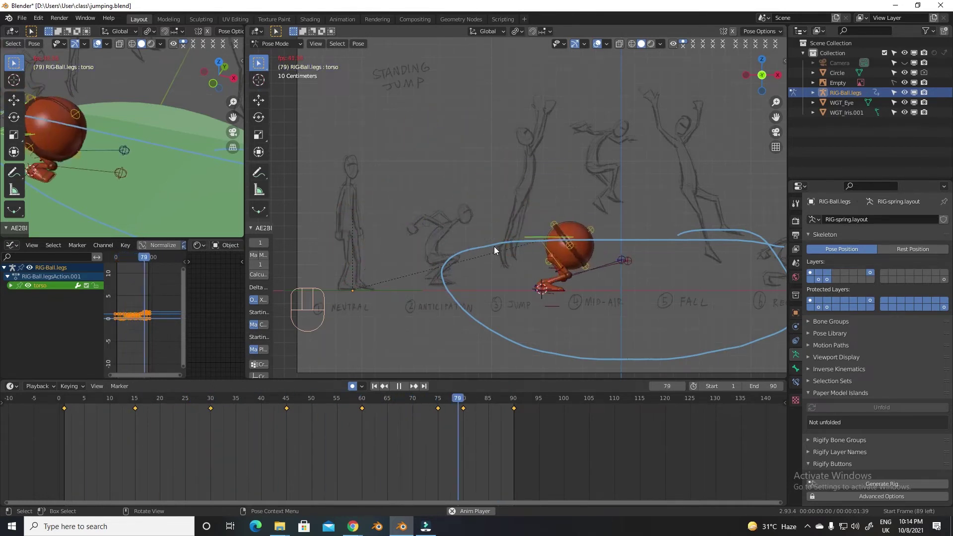
Adjust torso.squash at frame 81 and compare the crouch with the standing pose at frame 90.
key("space")
left_click_drag(318, 403, 467, 412)
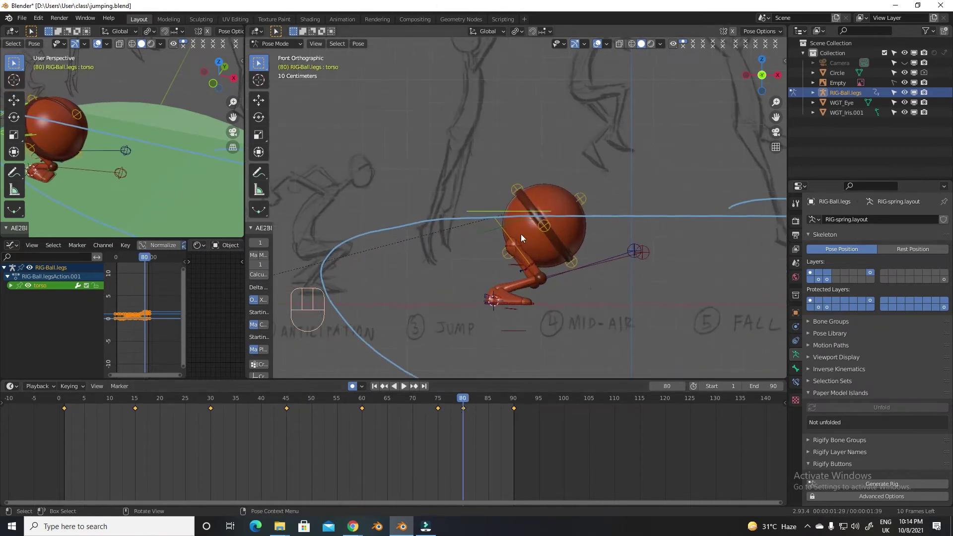
left_click(507, 238)
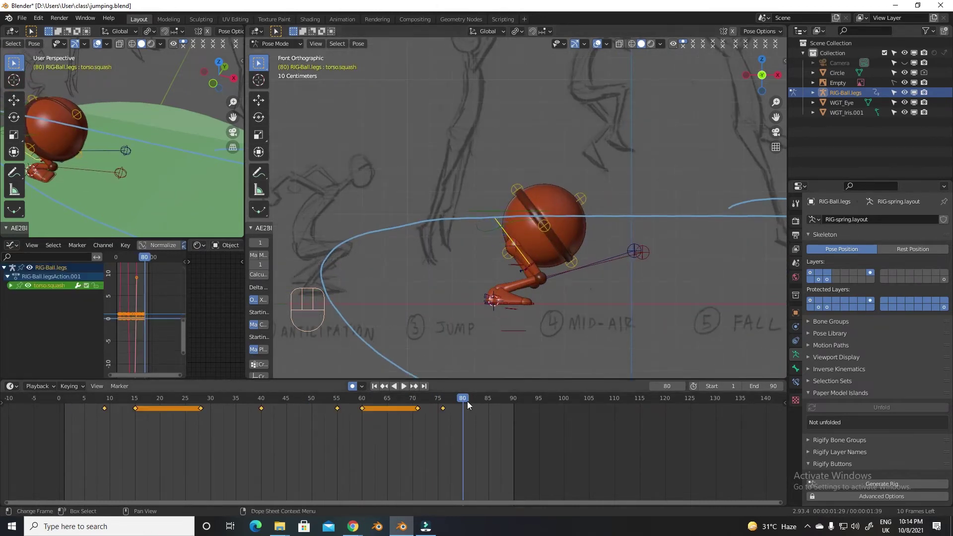
left_click_drag(452, 401, 518, 360)
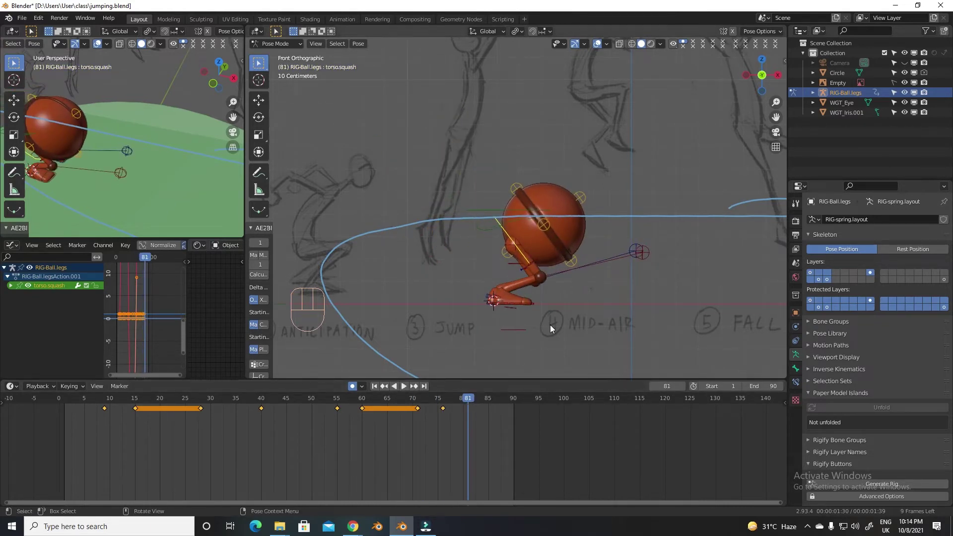
key("r")
left_click_drag(470, 406, 477, 406)
key("r")
left_click_drag(484, 403, 518, 388)
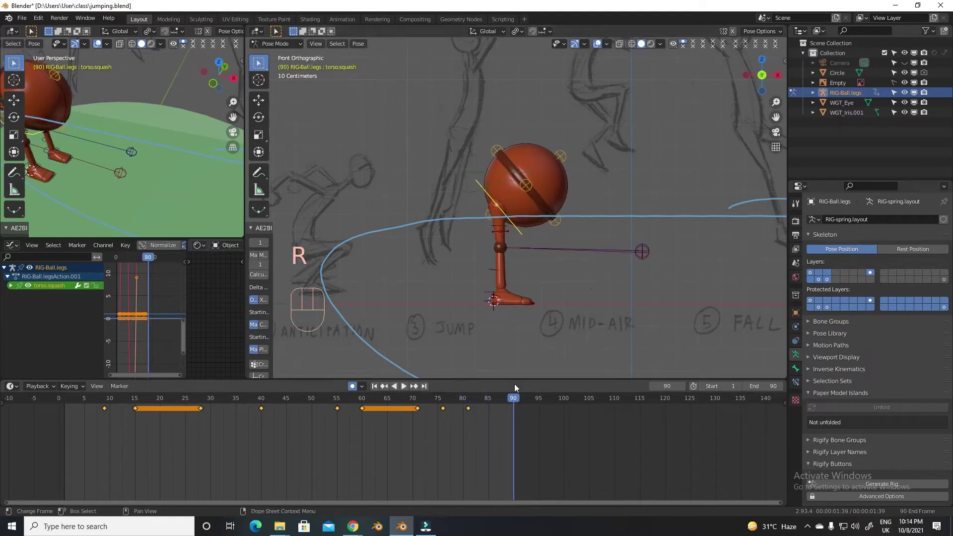
left_click_drag(497, 402, 490, 413)
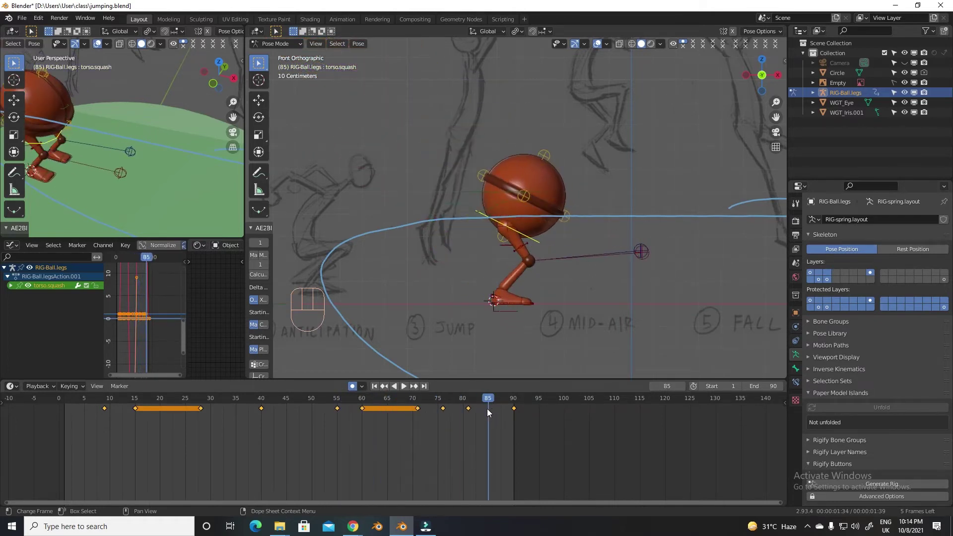
left_click_drag(499, 403, 518, 403)
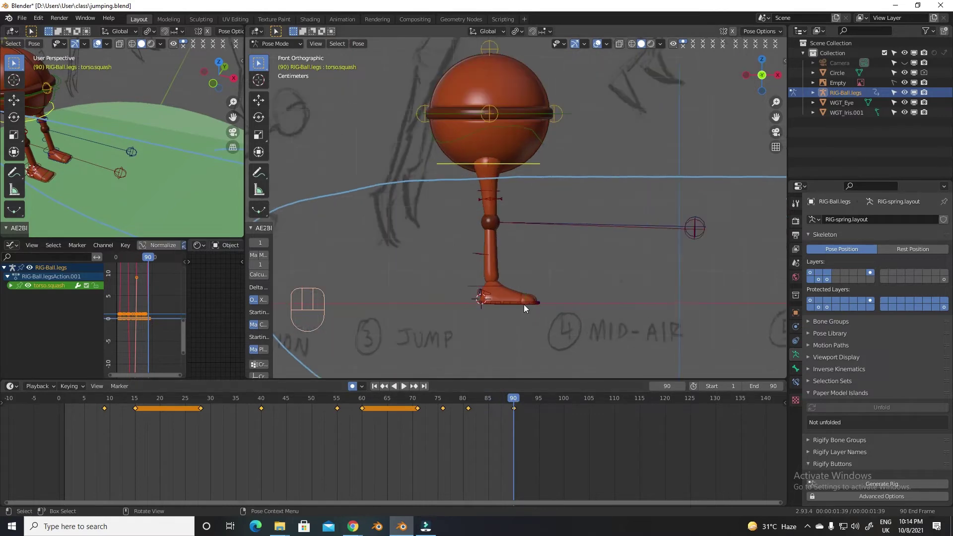
Plant IK_foot.L on the ground and slide IK_foot.R along X so the feet stand slightly apart at frame 90.
left_click(519, 304)
left_click_drag(508, 400, 432, 317)
left_click(431, 305)
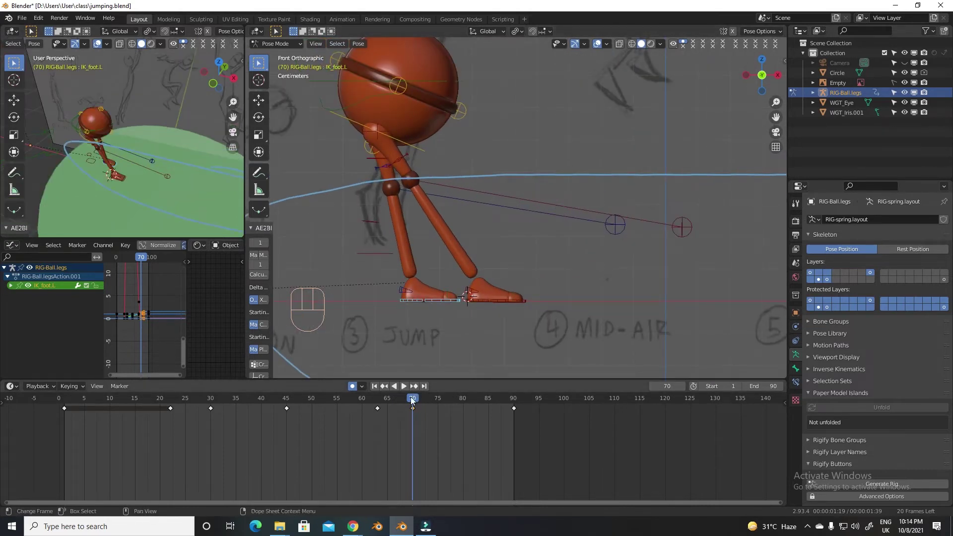
left_click_drag(413, 400, 514, 408)
left_click(506, 304)
key("g")
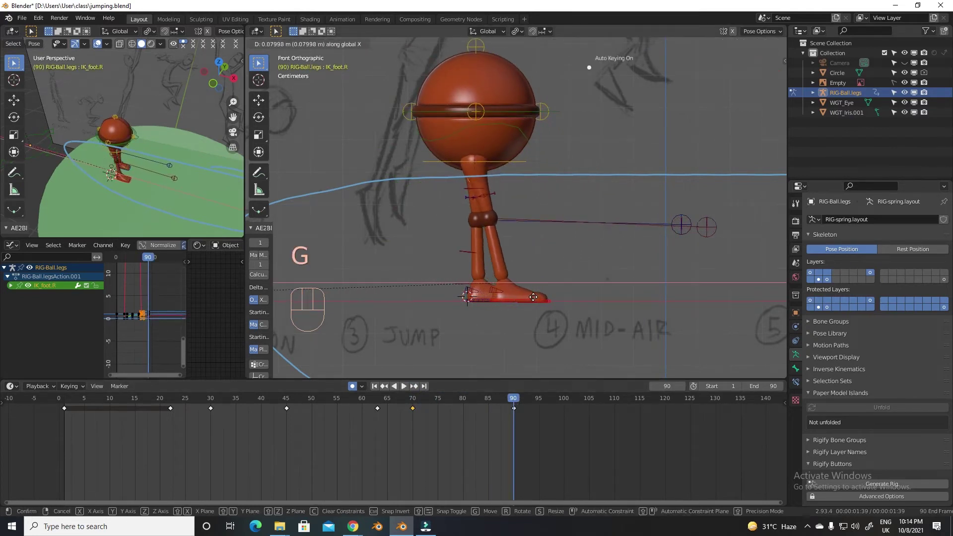
left_click_drag(507, 401, 503, 410)
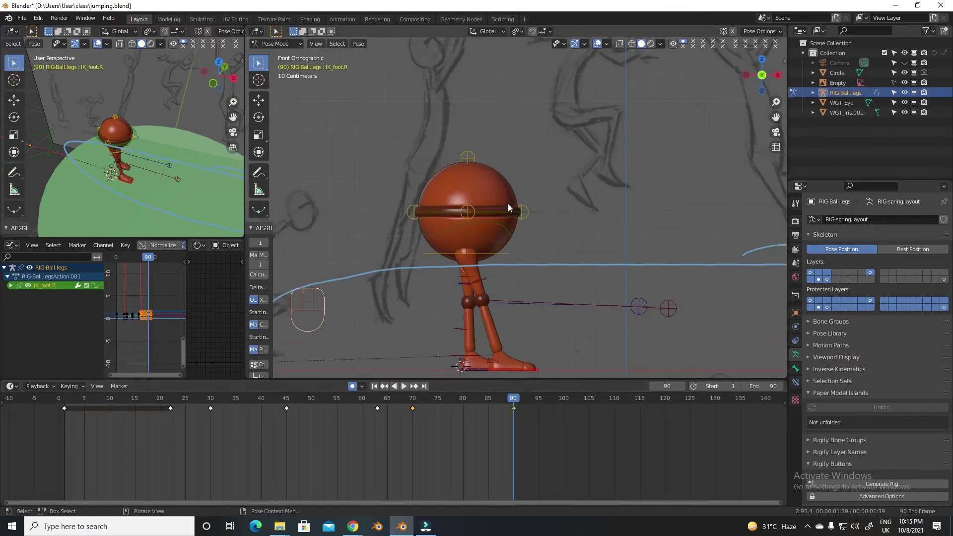
Slide the torso along X at frame 90 to centre it above the planted feet, checking at frame 84.
left_click(514, 215)
left_click_drag(504, 402, 487, 397)
key("g")
left_click_drag(499, 403, 517, 400)
key("g")
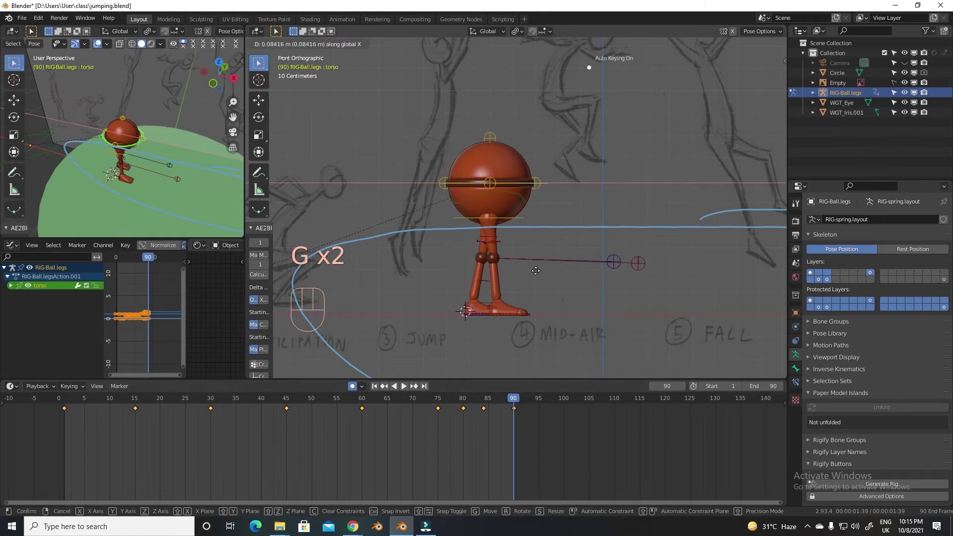
left_click_drag(508, 402, 485, 405)
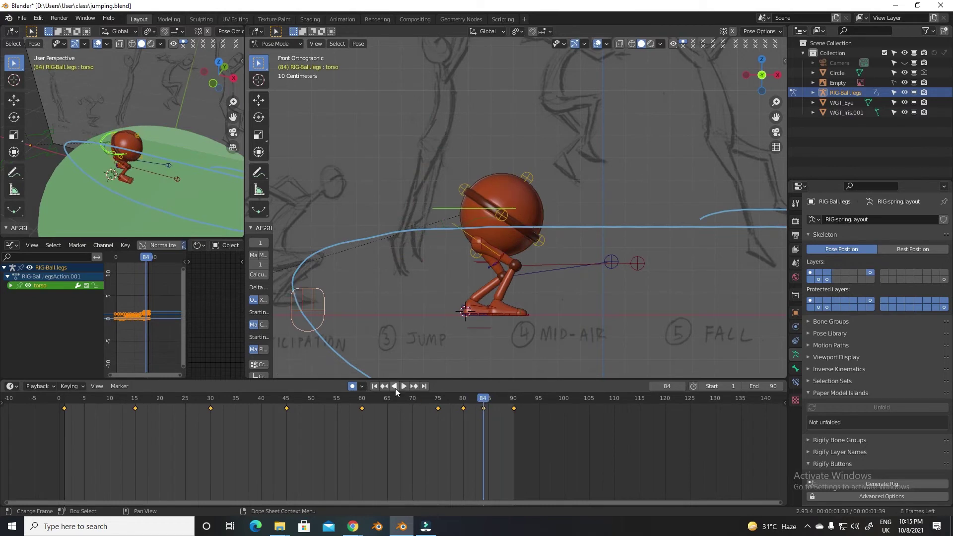
Go to mid-air frame 46 and select the right foot for its toe-down rotation.
left_click(379, 388)
key("space")
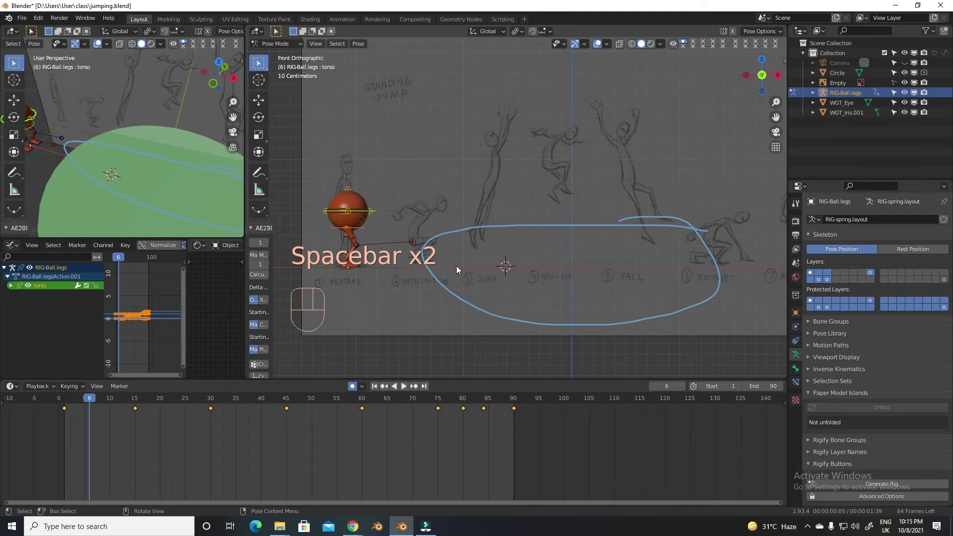
left_click_drag(228, 402, 365, 349)
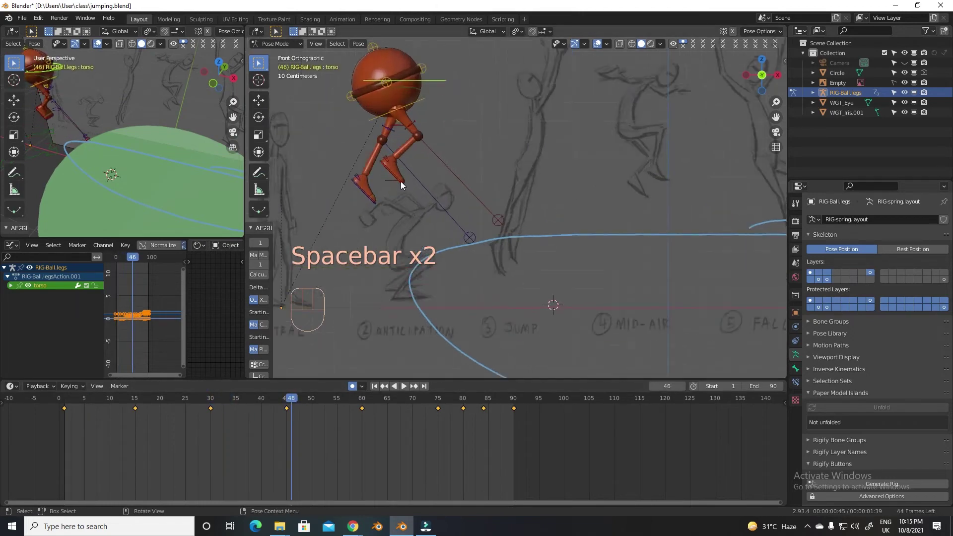
left_click(432, 193)
key("r")
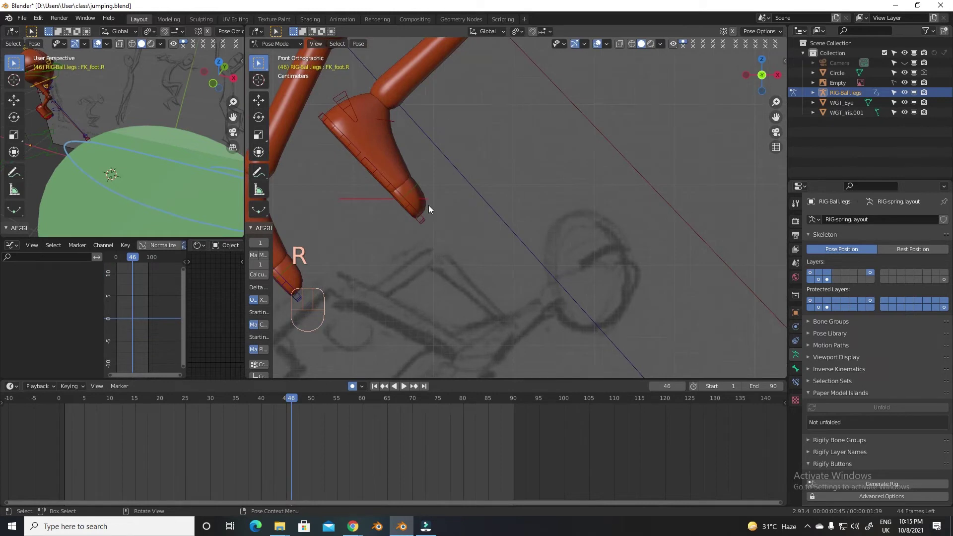
Rotate toe.R at frame 30 for the push-off and toe.L at frame 66 for the landing.
key("r")
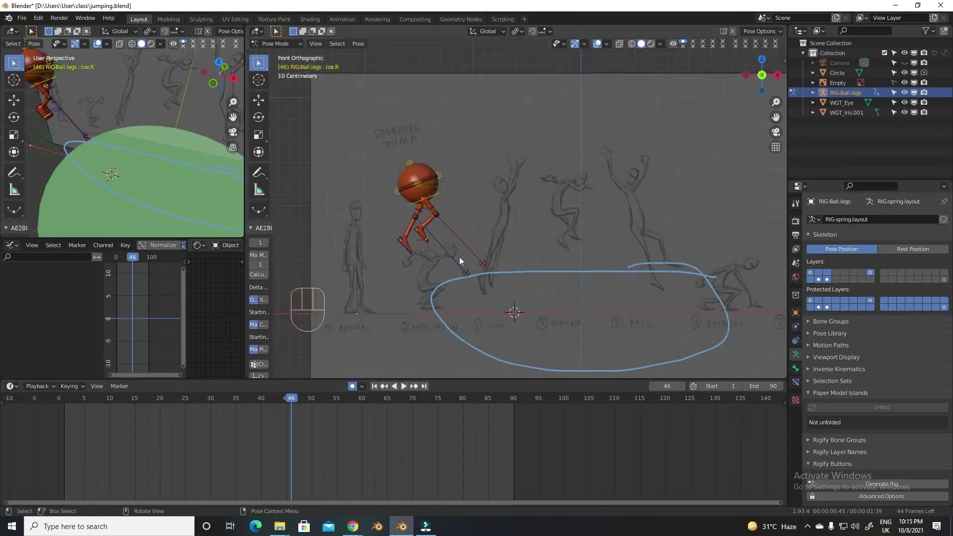
left_click_drag(326, 405, 265, 401)
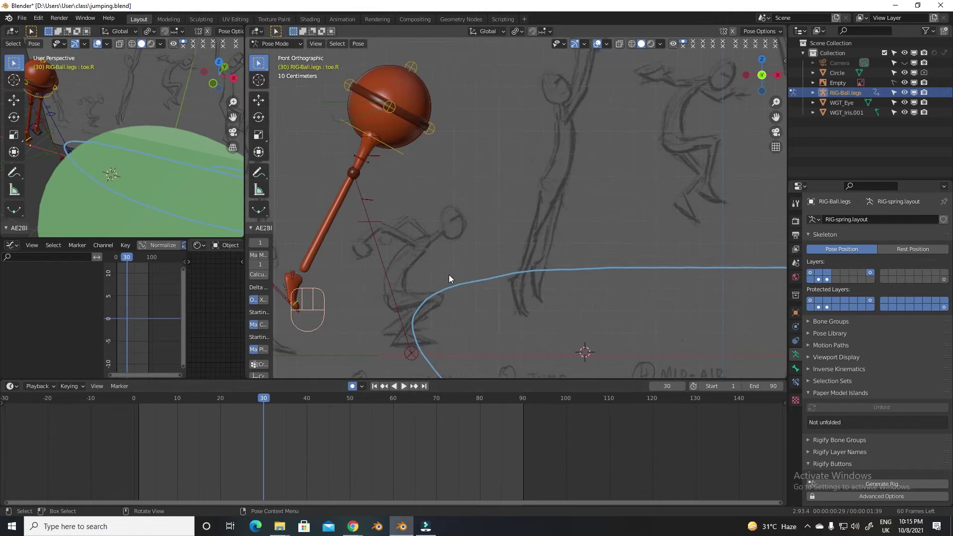
key("r")
left_click_drag(271, 400, 424, 401)
key("r")
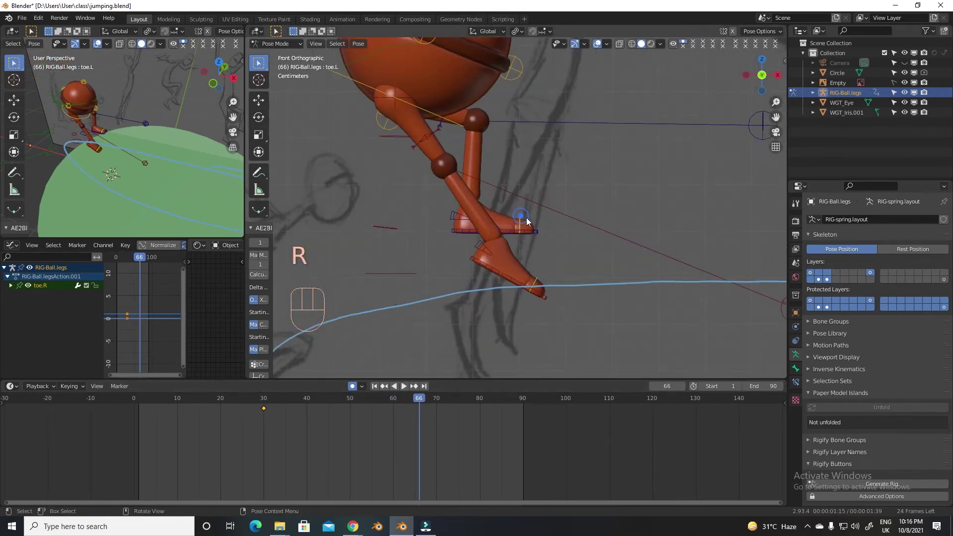
left_click_drag(412, 404, 400, 392)
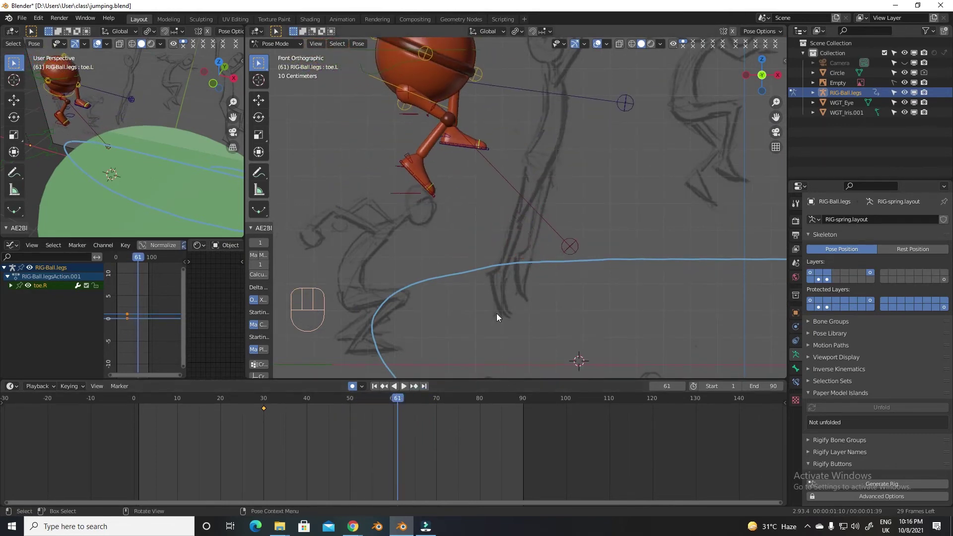
key("r")
left_click_drag(406, 401, 420, 401)
key("r")
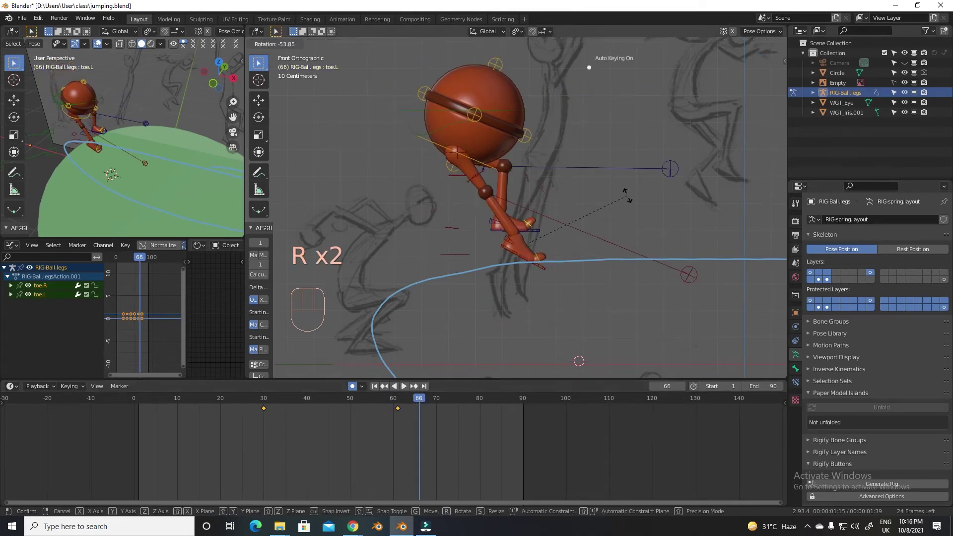
Tilt IK_instep.R at frame 66 and key the instep rotations for the landing.
left_click_drag(417, 400, 423, 398)
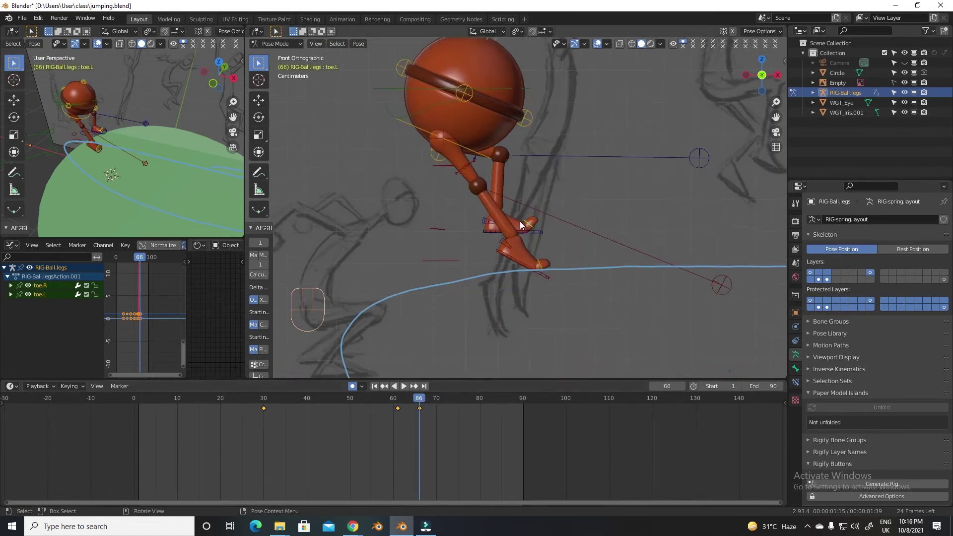
left_click(500, 246)
key("r")
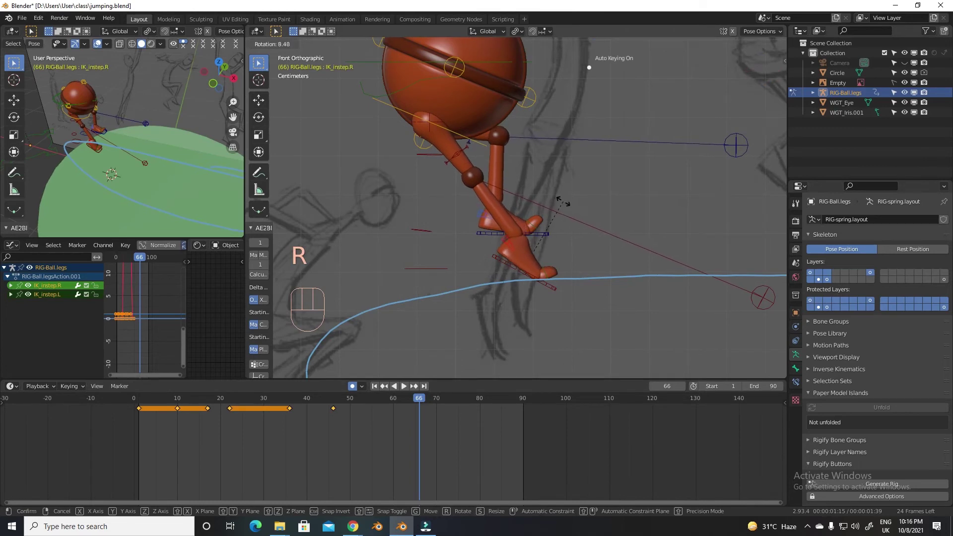
left_click_drag(414, 402, 433, 302)
key("r")
left_click(412, 402)
key("r")
left_click(577, 331)
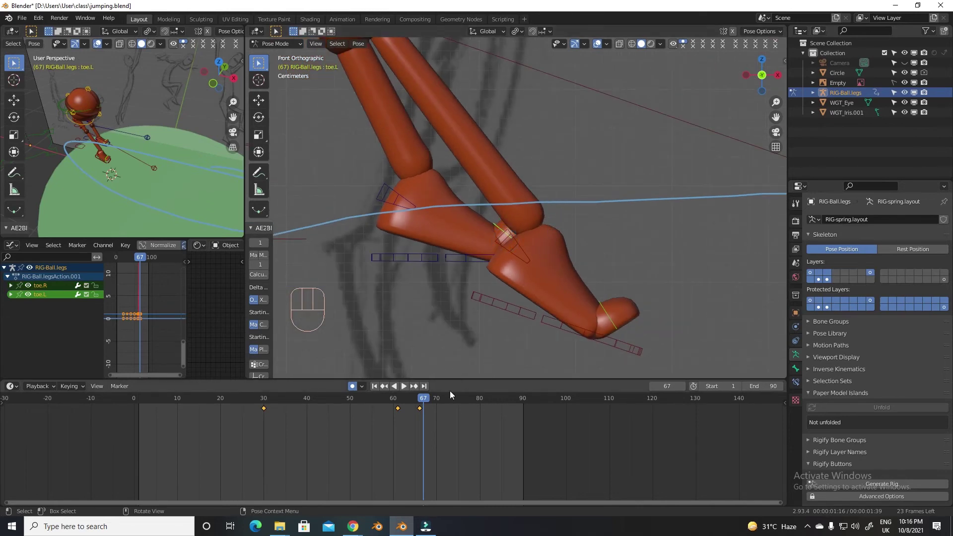
left_click(438, 399)
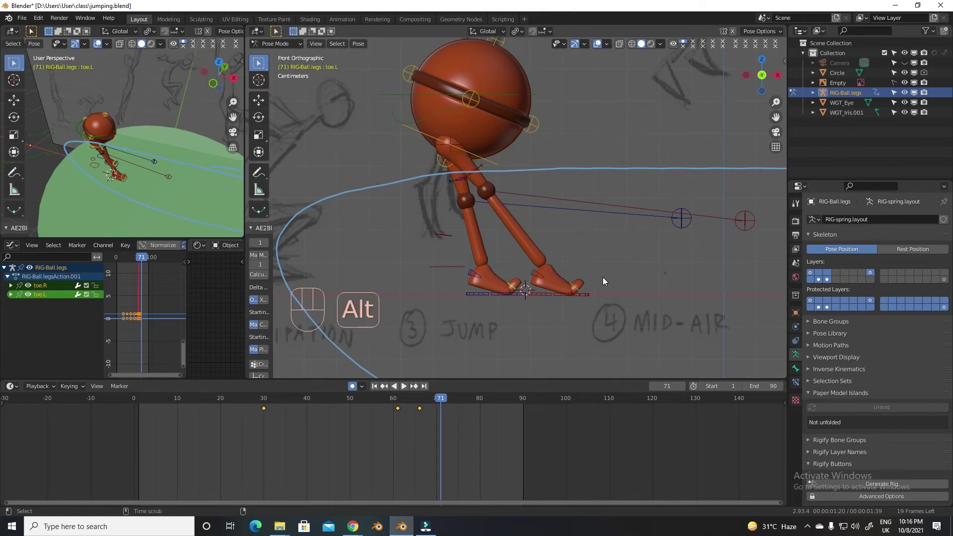
Scrub the landing, shift the instep keys to frames 63–73 and pick IK_instep.R heading to frame 90.
left_click_drag(431, 401, 436, 372)
left_click_drag(412, 401, 440, 371)
left_click_drag(425, 400, 423, 401)
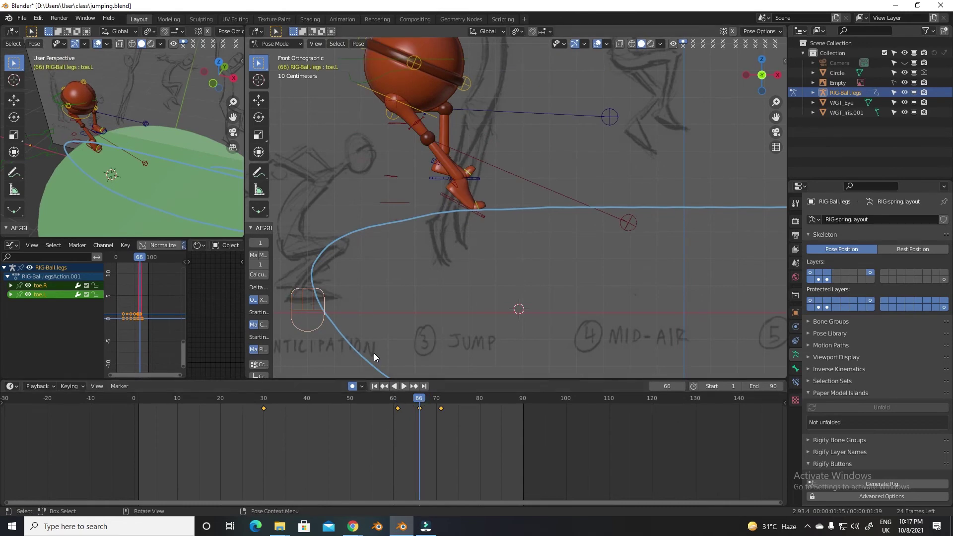
left_click_drag(426, 397, 439, 400)
left_click_drag(446, 403, 484, 401)
left_click(451, 255)
left_click(523, 261)
left_click_drag(461, 397, 470, 387)
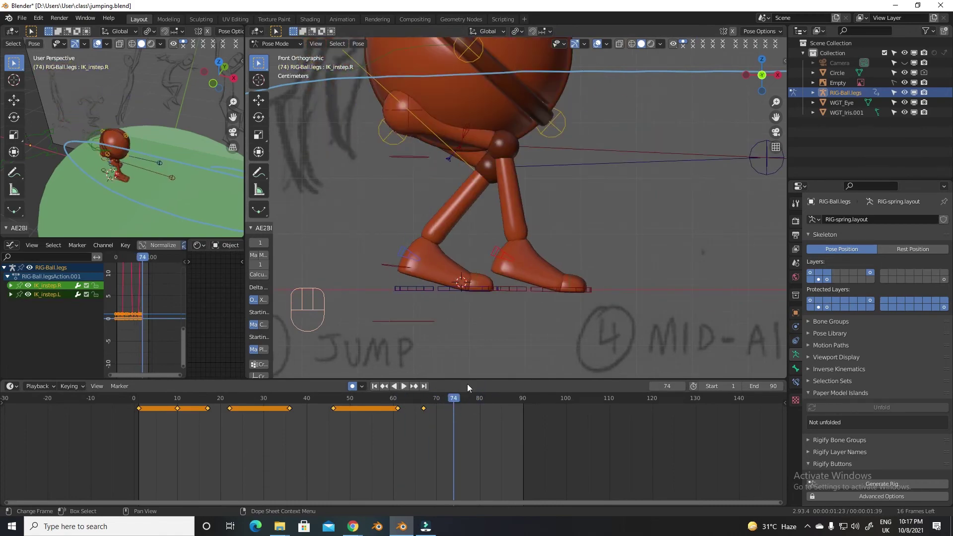